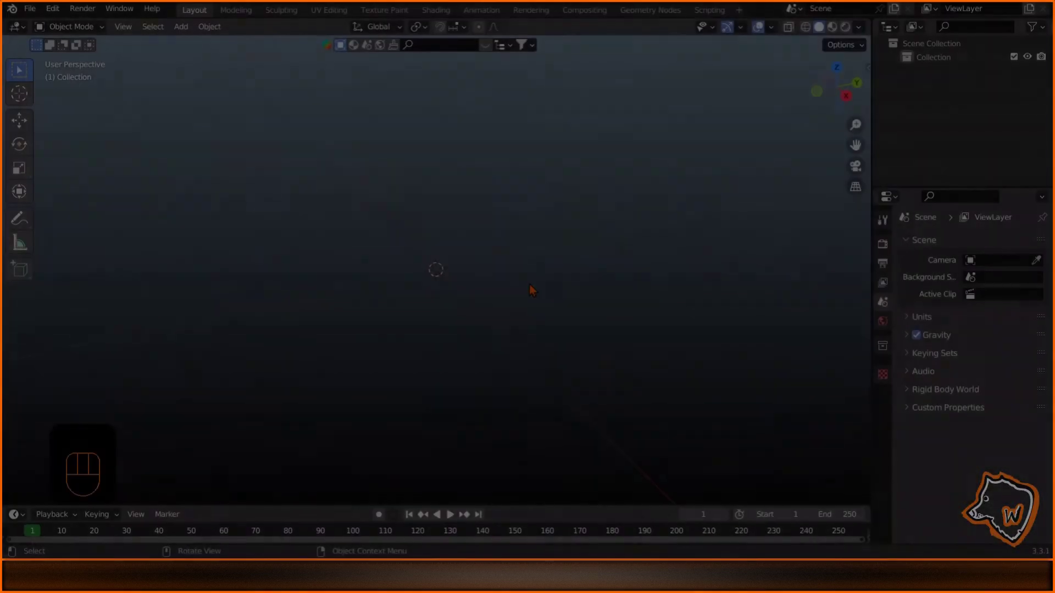
# Look straight down on the scene and bring up the mesh add options for the floor plane.
pyautogui.press('KP_7')
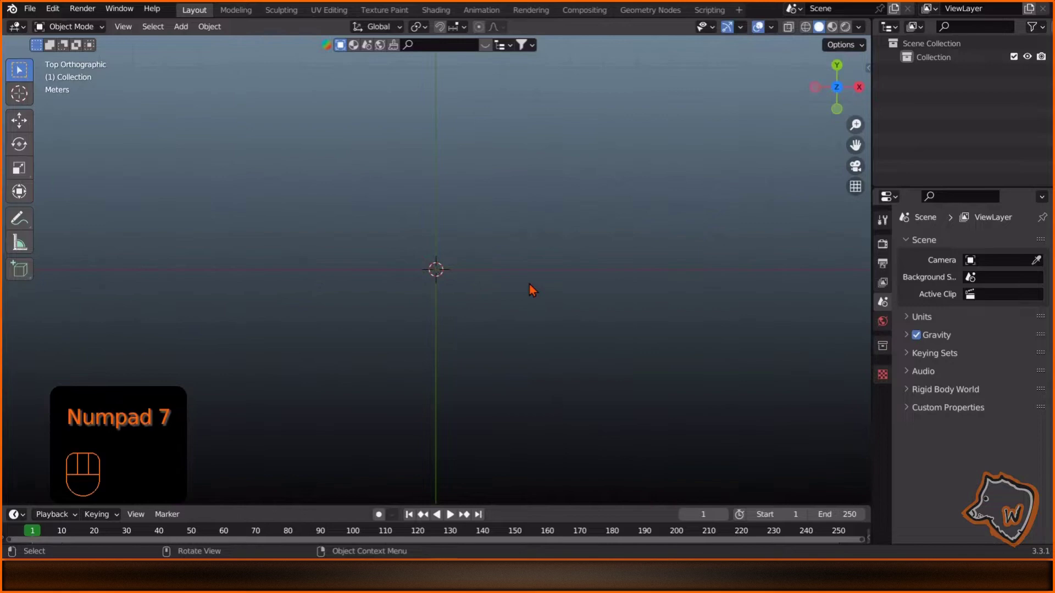
pyautogui.press('shift+a')
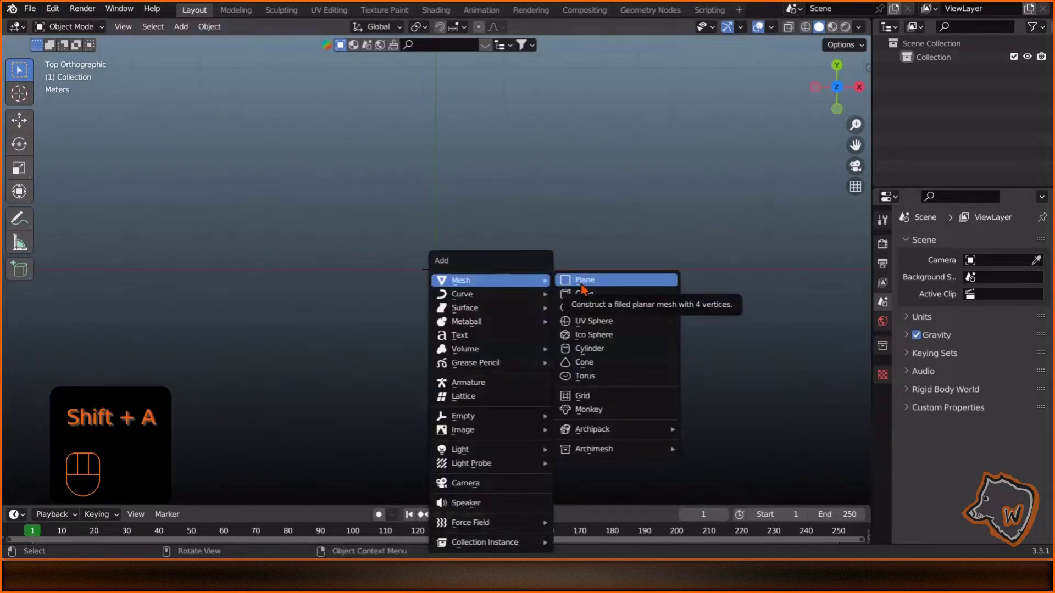
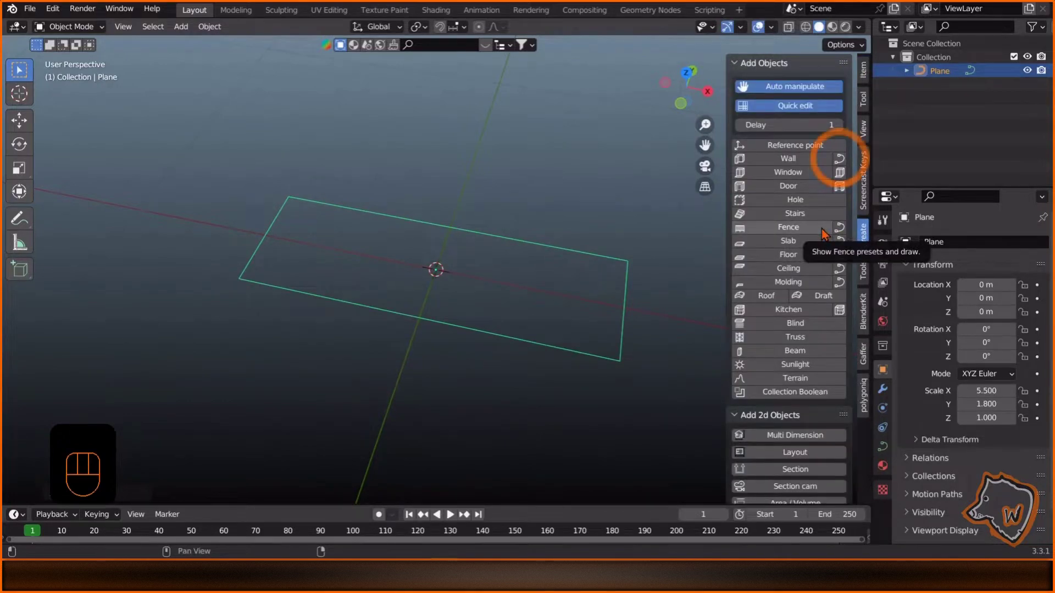
# Choose a wall preset from the Archipack wall preset list.
pyautogui.click(842, 164)
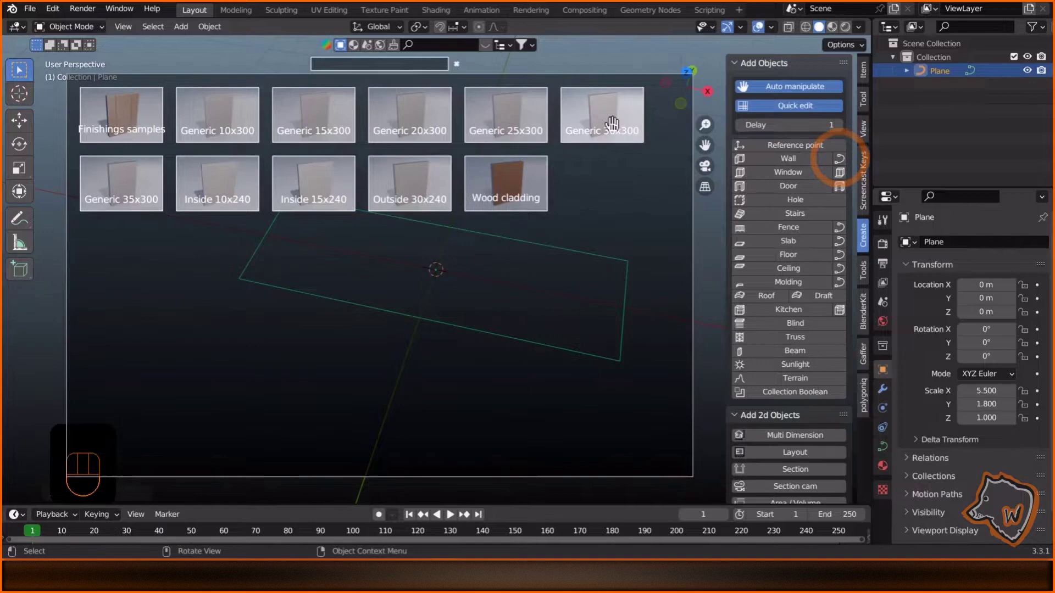
pyautogui.moveTo(595, 143); pyautogui.dragTo(542, 166)
pyautogui.moveTo(575, 219); pyautogui.dragTo(507, 275)
pyautogui.click(598, 310)
# Build the walls from the plane outline and add a slab covering them.
pyautogui.click(867, 310)
pyautogui.click(845, 179)
pyautogui.click(775, 238)
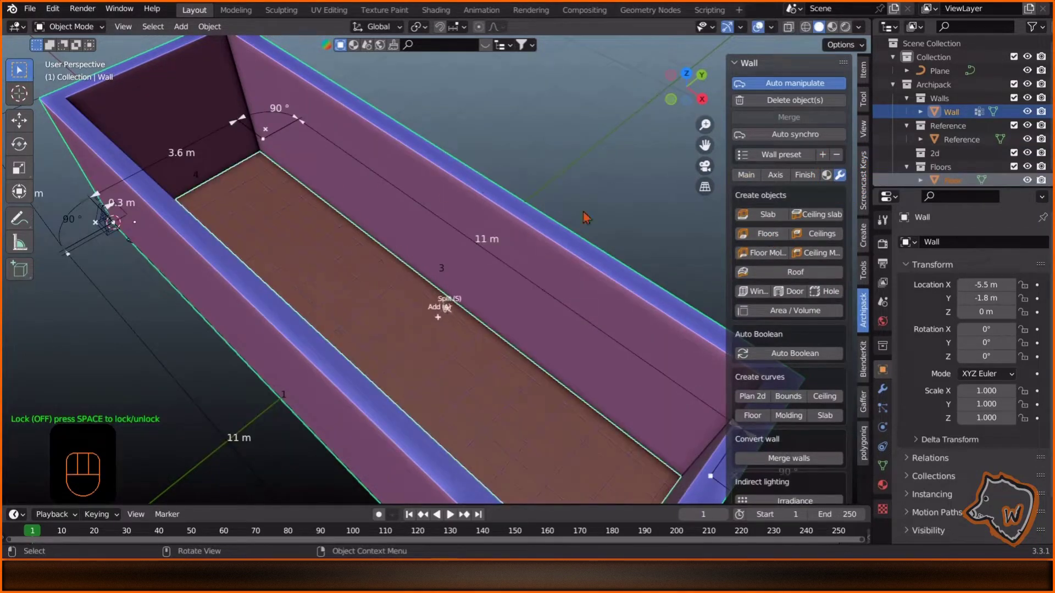
pyautogui.click(820, 222)
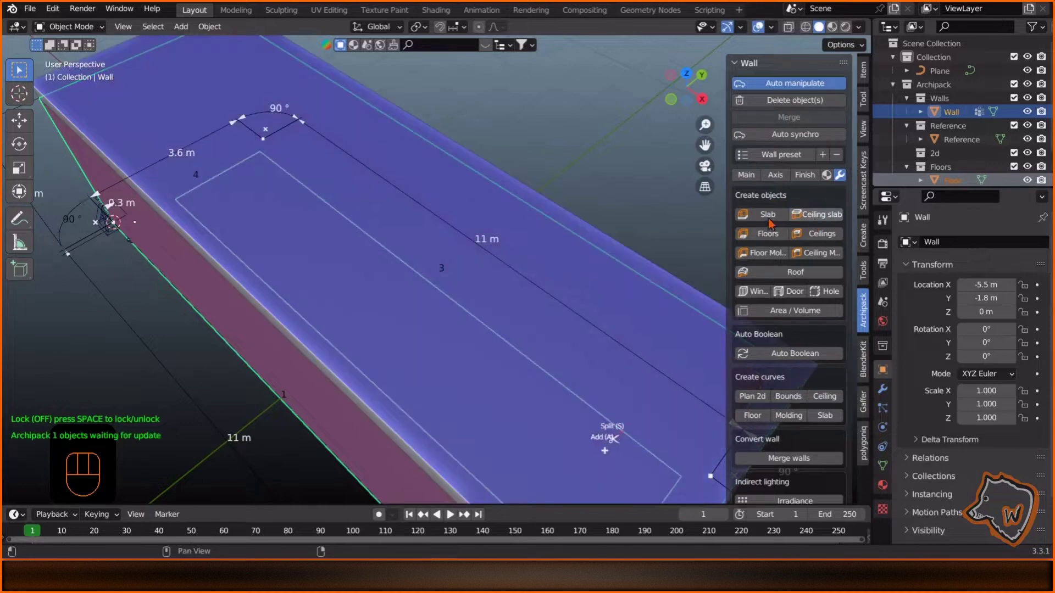
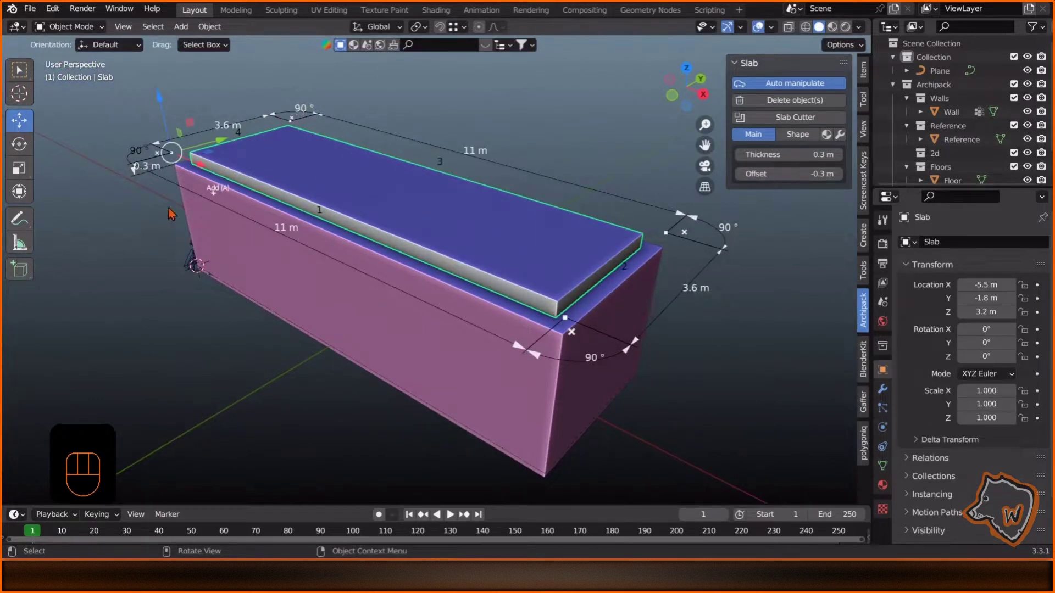
# Lower the slab to Z 2.9 m as the ceiling and bring up the add list for a light.
pyautogui.moveTo(165, 102); pyautogui.dragTo(166, 109)
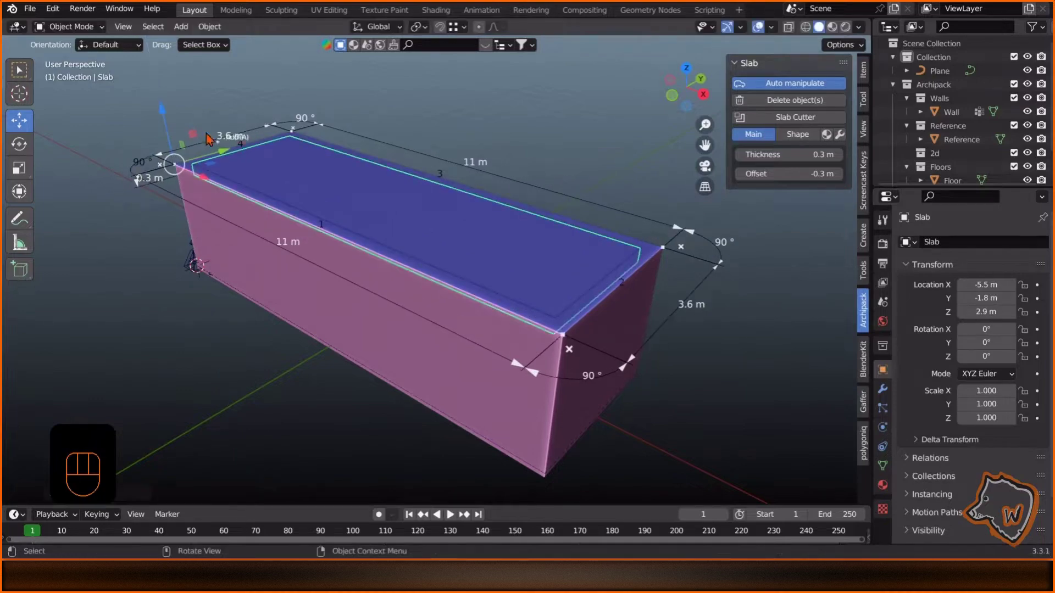
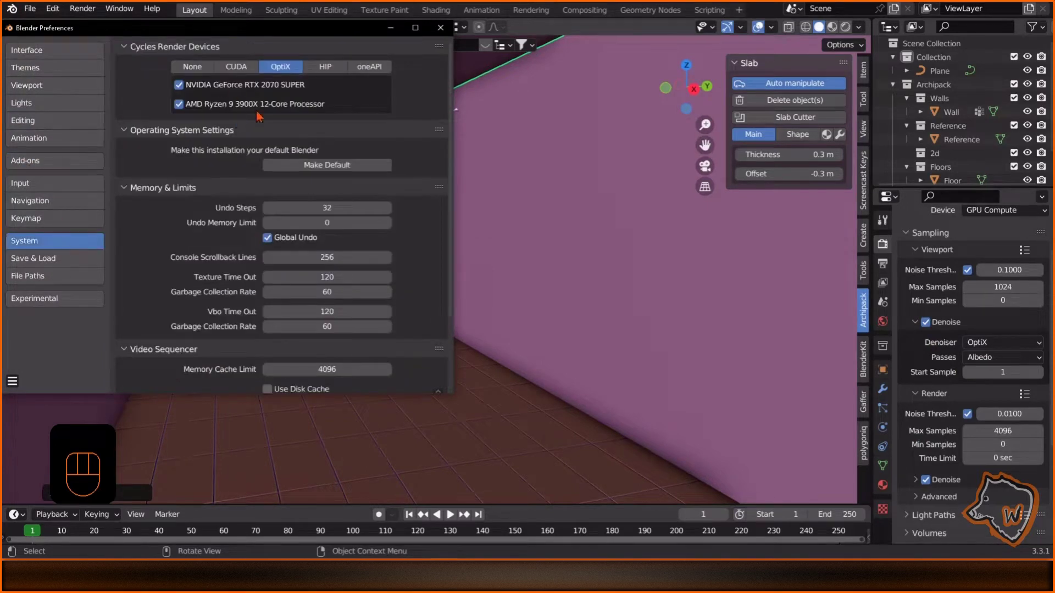
pyautogui.rightClick(368, 401)
pyautogui.press('shift+a')
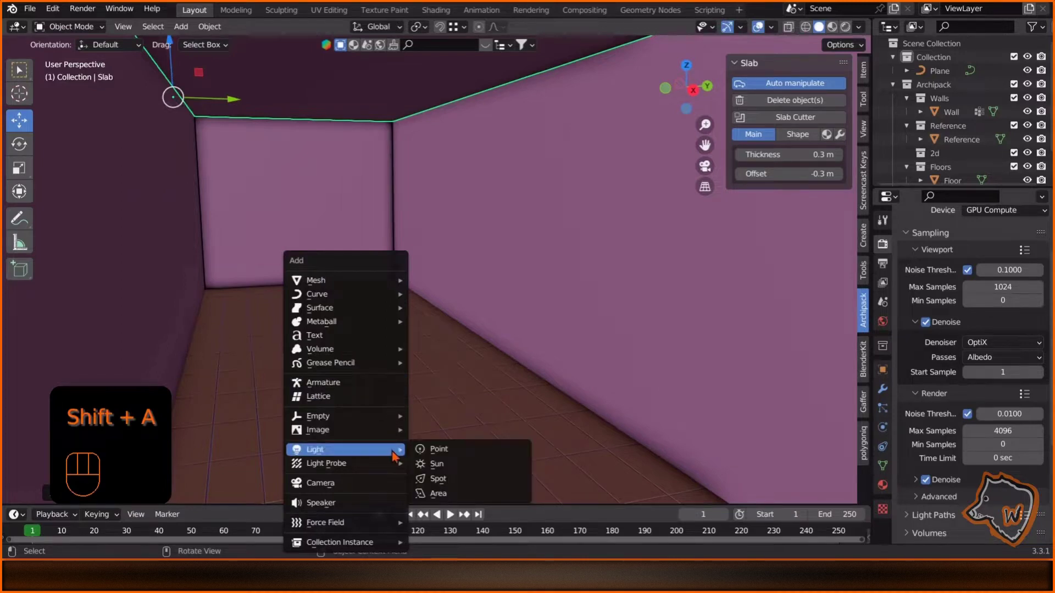
# Rotate the area light around its vertical axis to angle it into the room.
pyautogui.press('r')
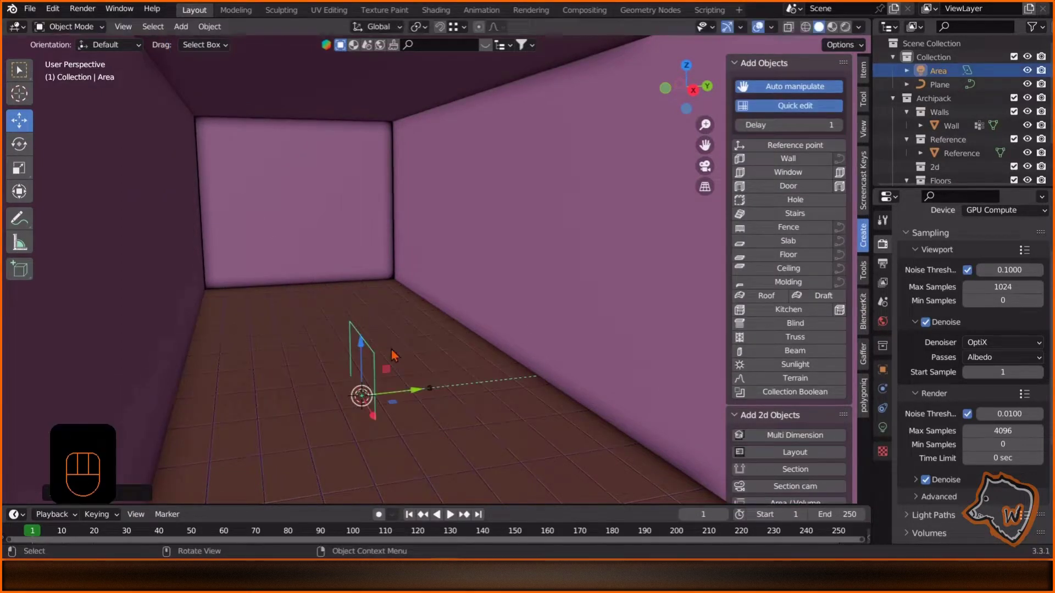
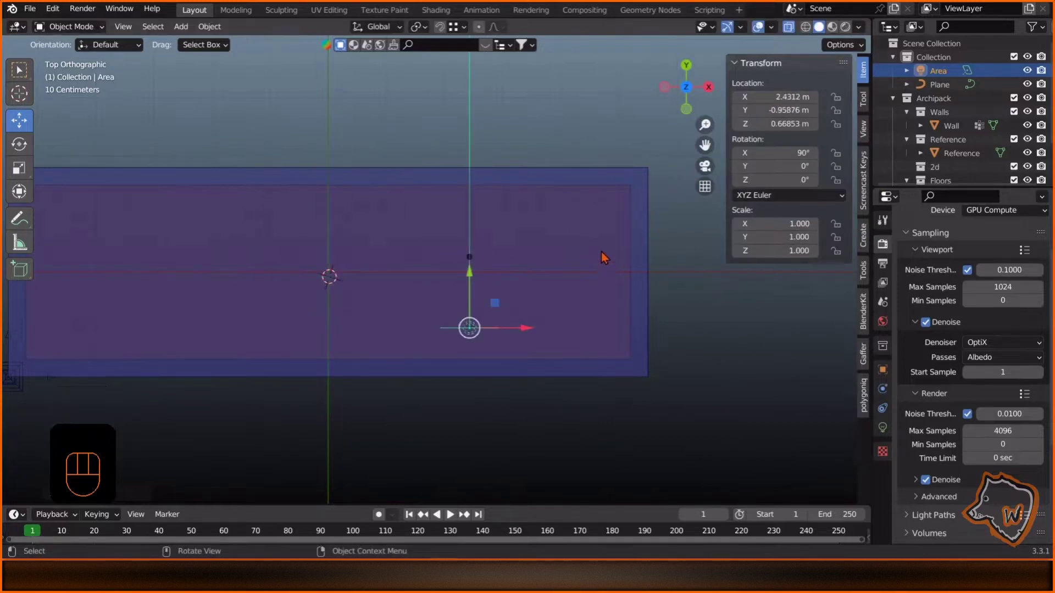
pyautogui.press('r')
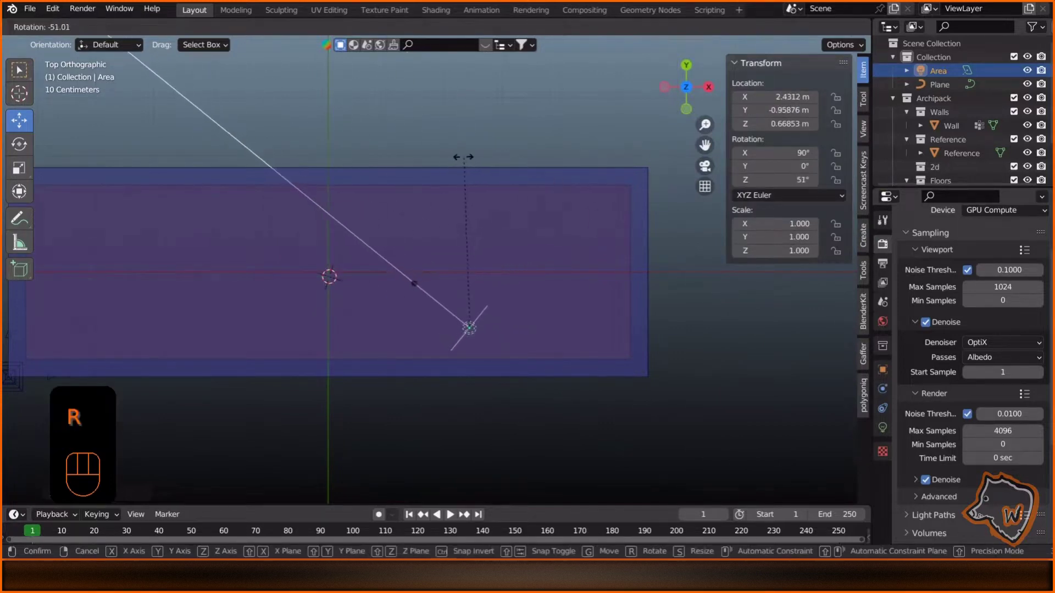
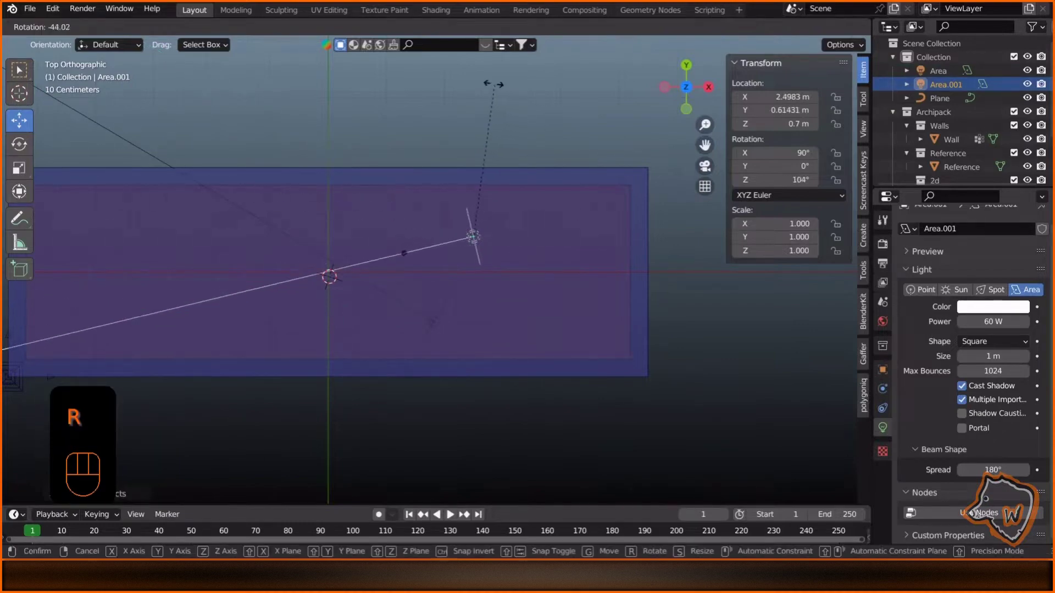
# Orbit the view to check the light placement inside the room.
pyautogui.moveTo(490, 274); pyautogui.dragTo(405, 195)
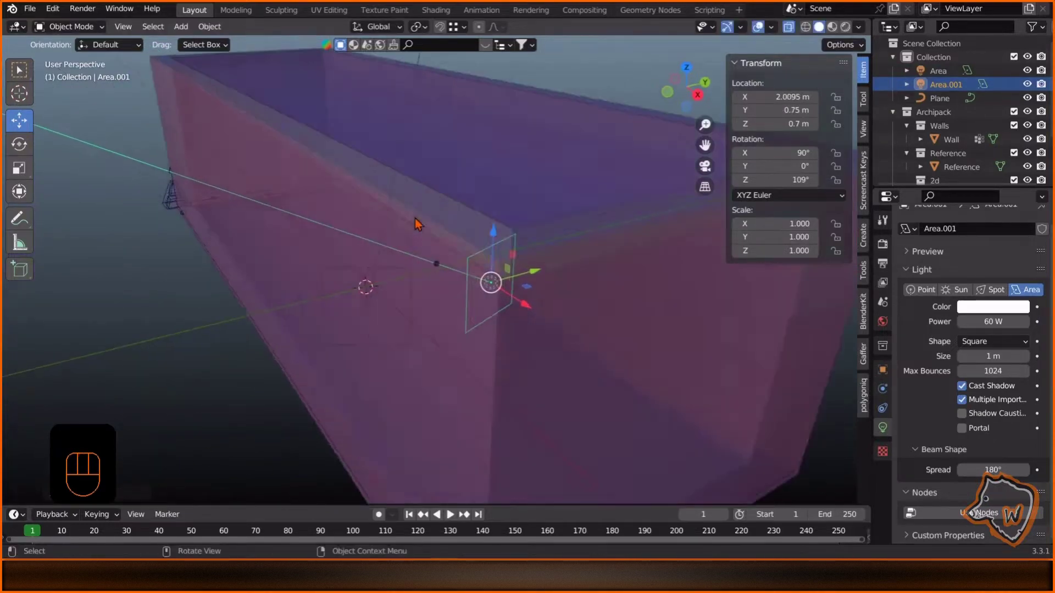
pyautogui.moveTo(417, 215); pyautogui.dragTo(399, 192)
pyautogui.middleClick(379, 181)
pyautogui.middleClick(462, 276)
pyautogui.moveTo(426, 242); pyautogui.dragTo(455, 280)
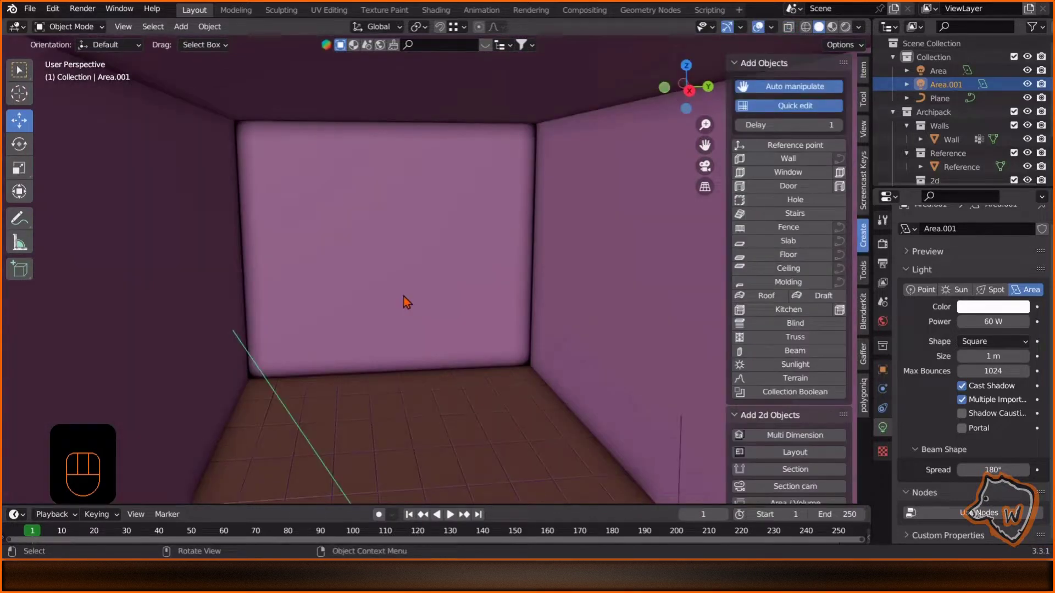
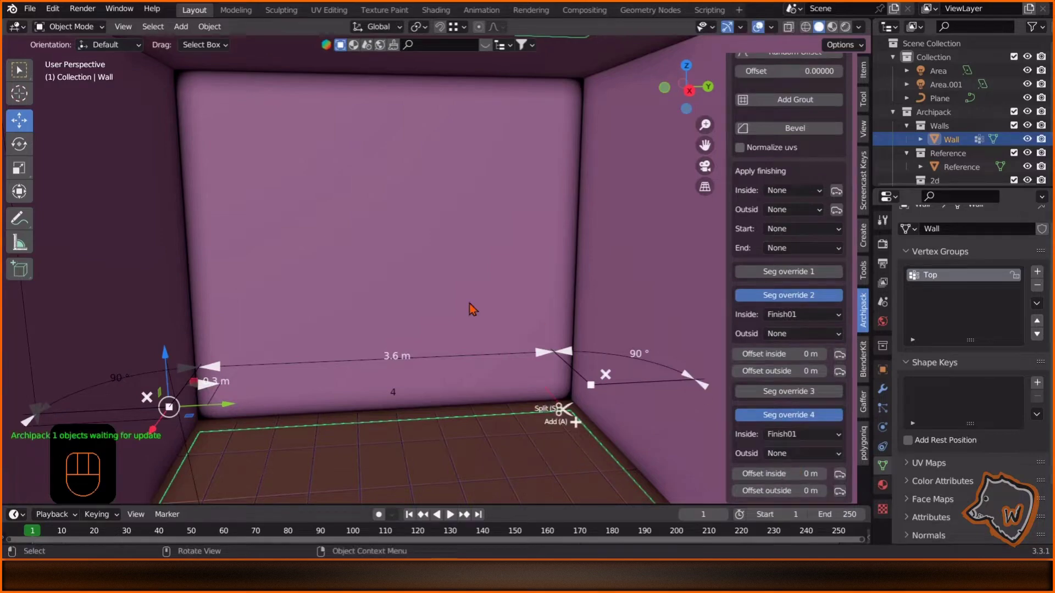
# Orbit around the room corner and bring up the add list for the marble cube.
pyautogui.moveTo(411, 316); pyautogui.dragTo(368, 354)
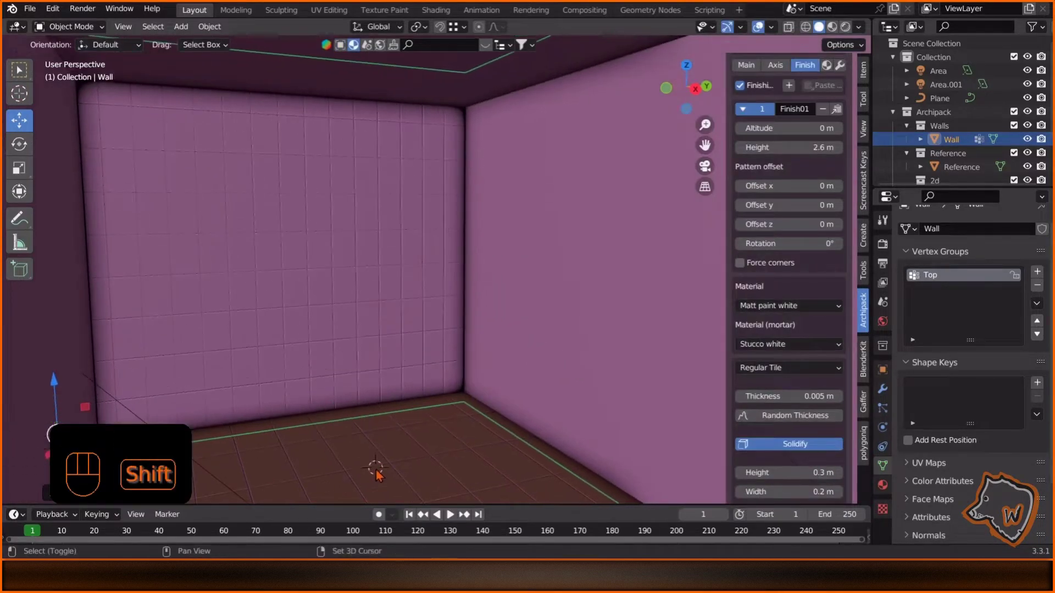
pyautogui.middleClick(416, 461)
pyautogui.press('shift+a')
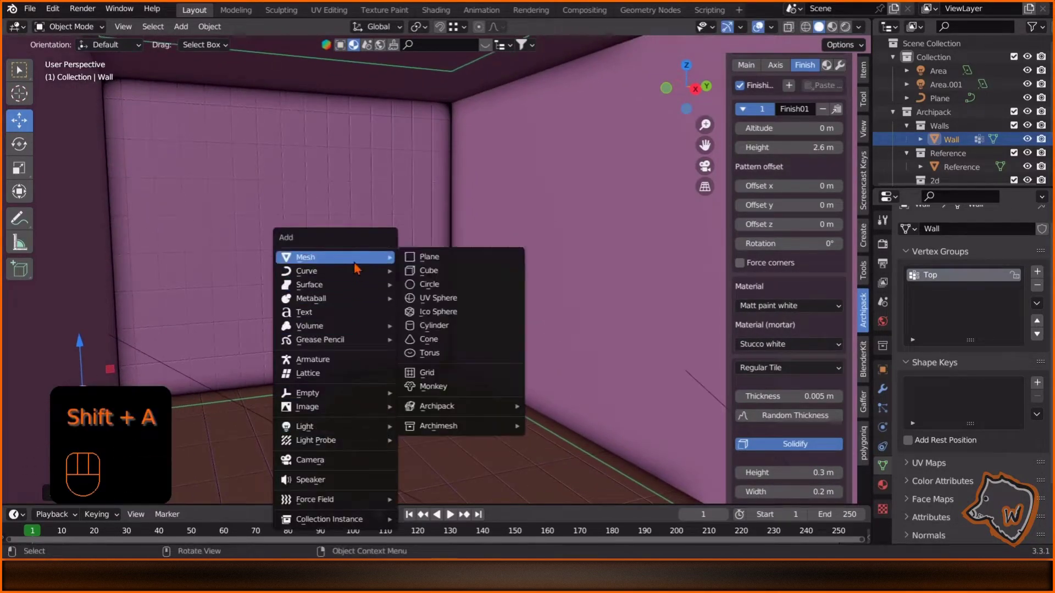
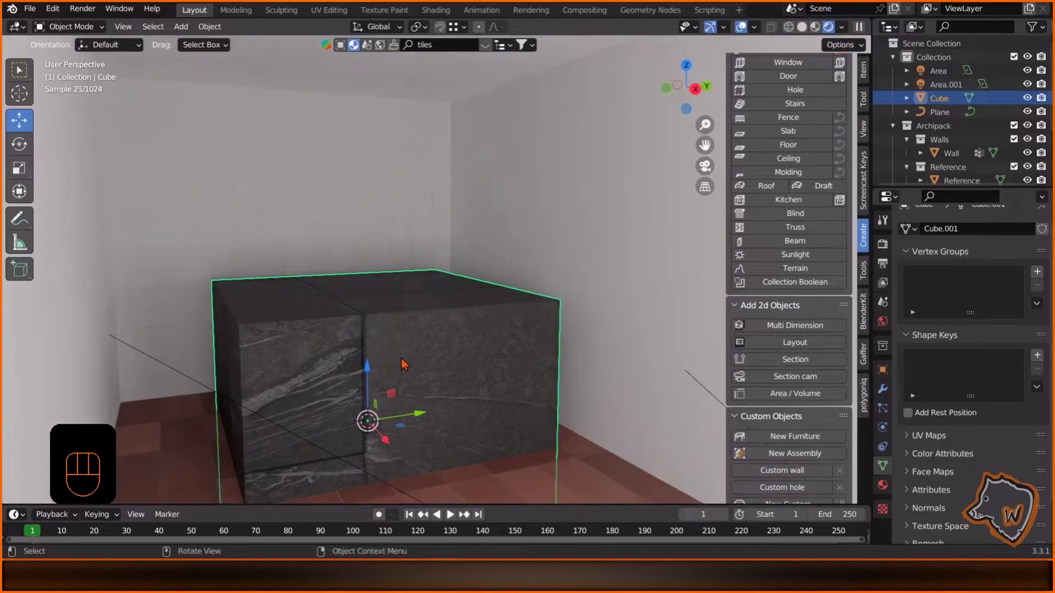
# Delete the temporary marble cube and give the wall finish the Ceramic Black Tiles material at 20 m tile size.
pyautogui.press('Delete')
pyautogui.click(338, 279)
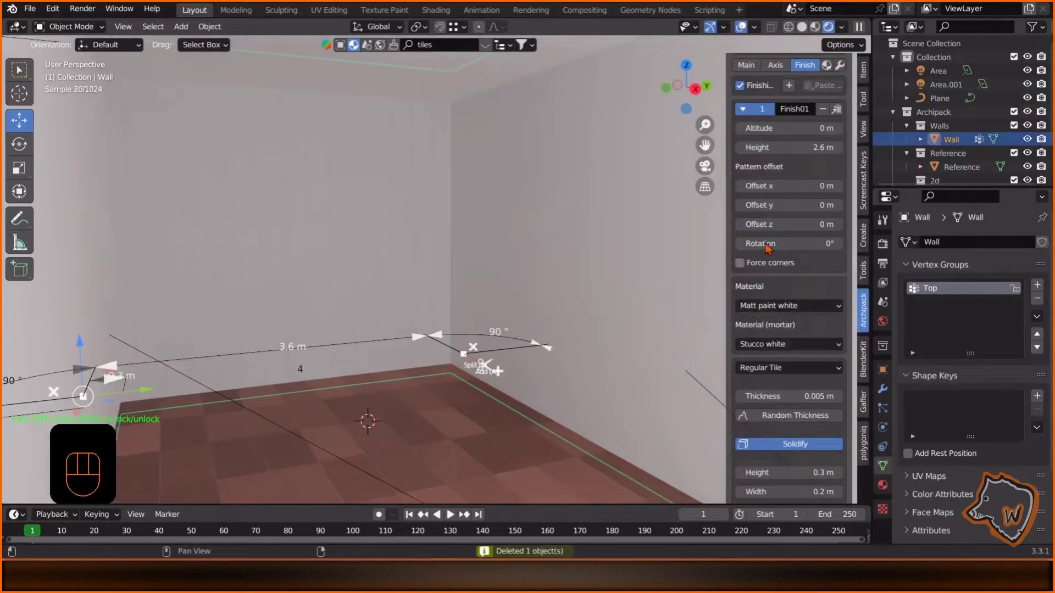
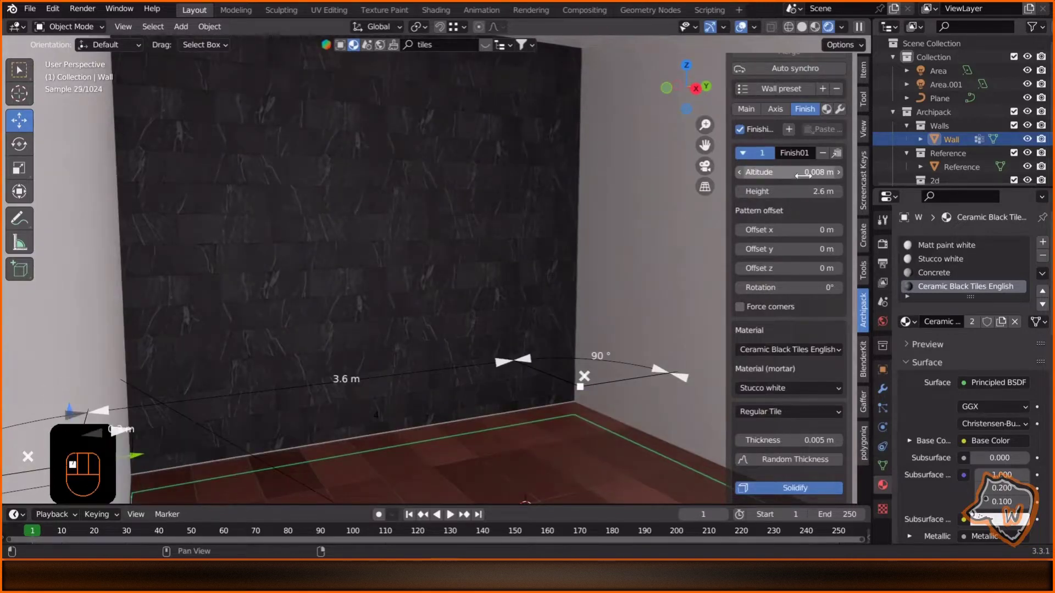
pyautogui.click(503, 437)
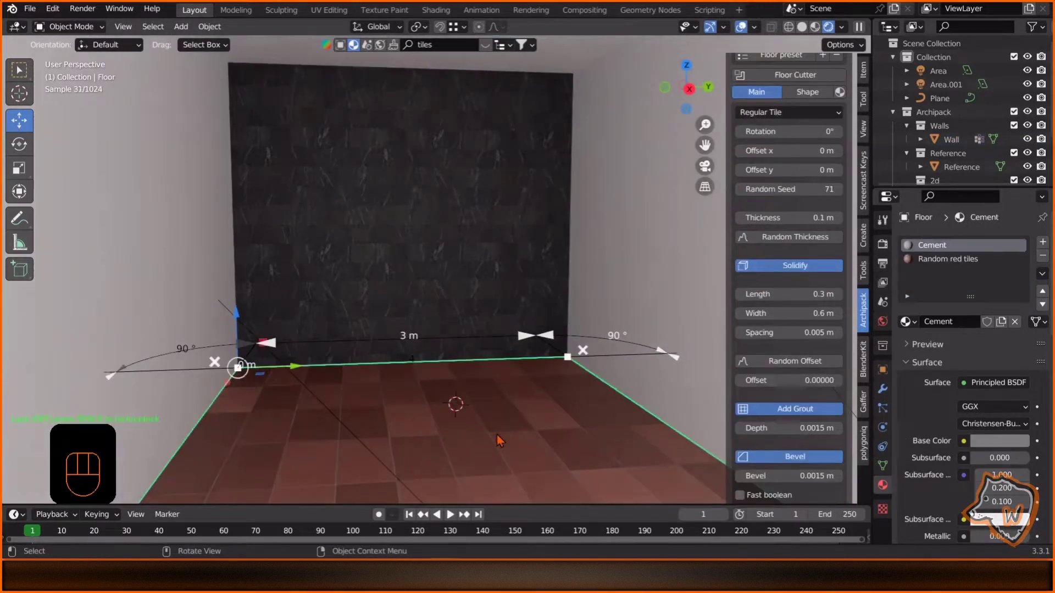
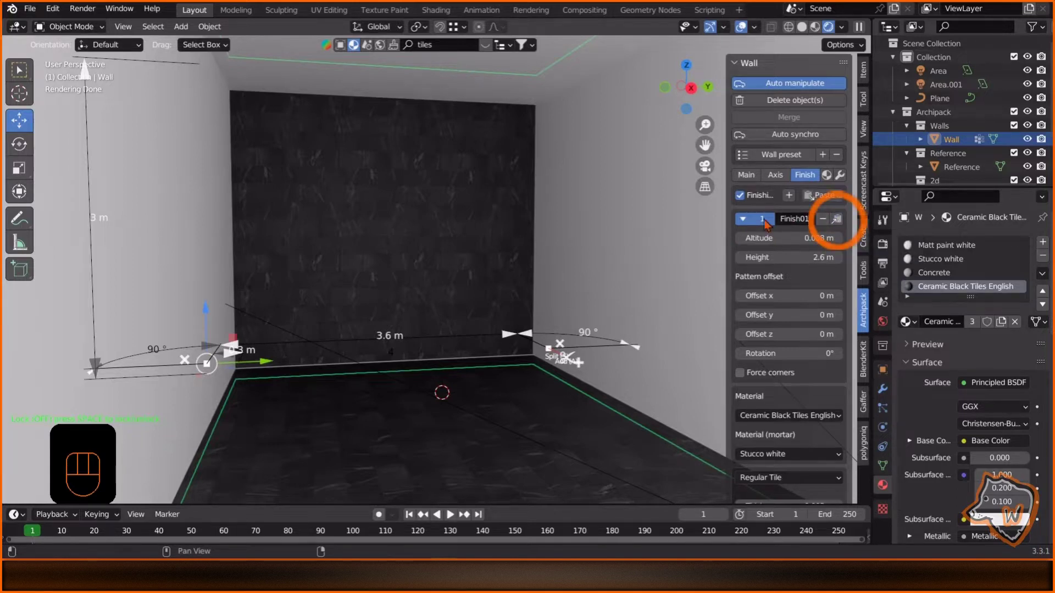
# Copy Finish01 and paste it as a second wall finish, Finish02.
pyautogui.click(753, 223)
pyautogui.click(827, 249)
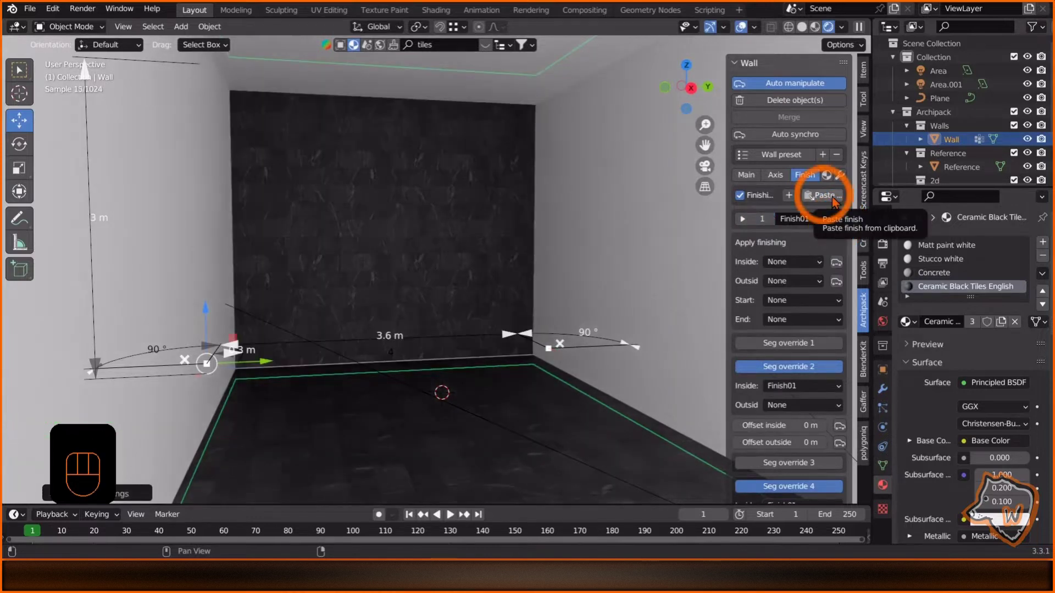
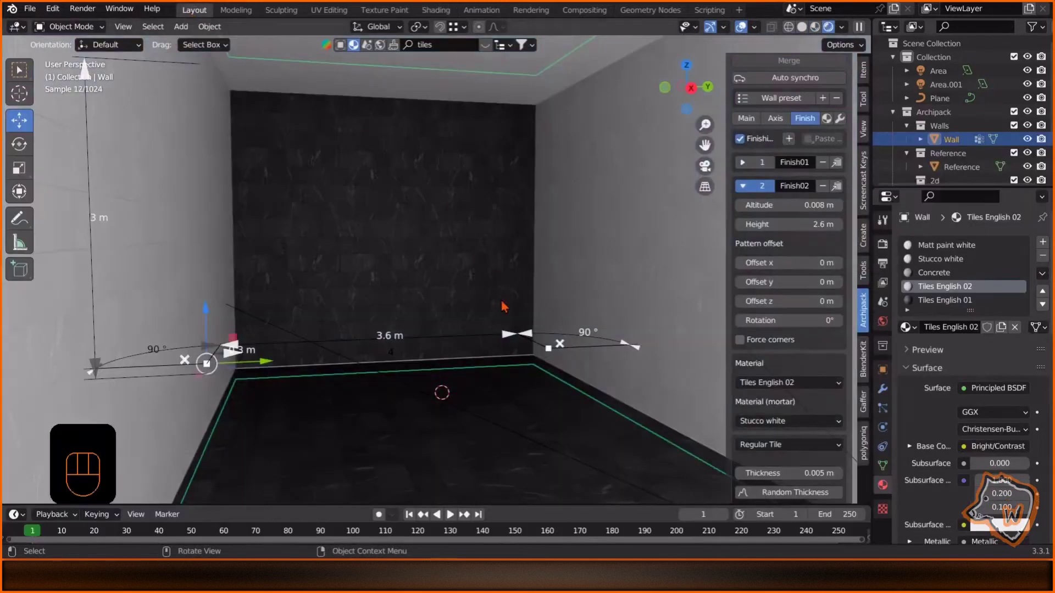
# Orbit the view toward the room corner to inspect the pale side walls.
pyautogui.middleClick(561, 205)
pyautogui.middleClick(458, 213)
pyautogui.moveTo(467, 211); pyautogui.dragTo(439, 203)
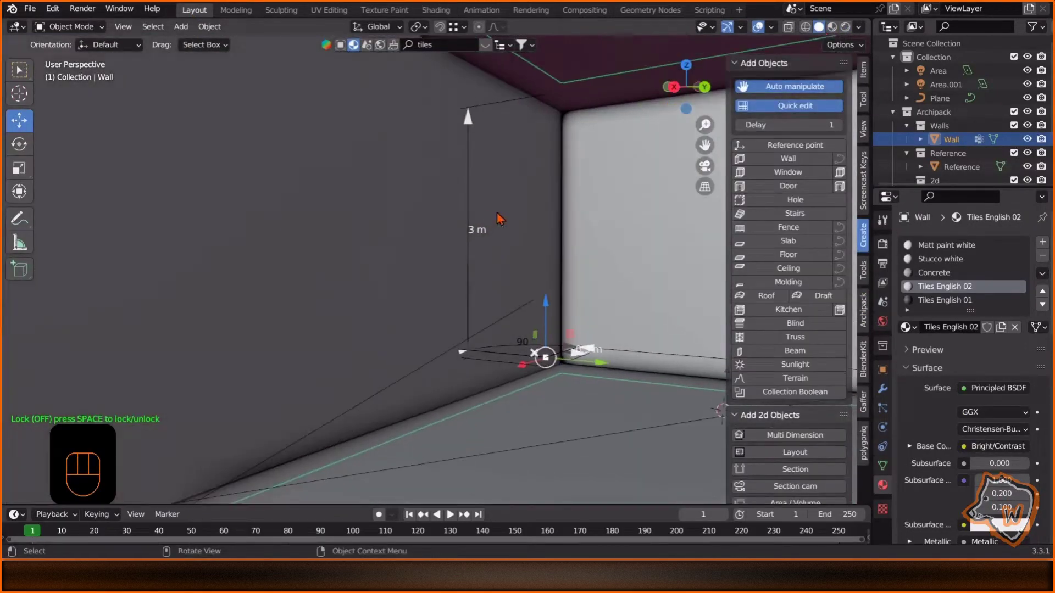
# Place an Archipack window on the side wall.
pyautogui.click(825, 178)
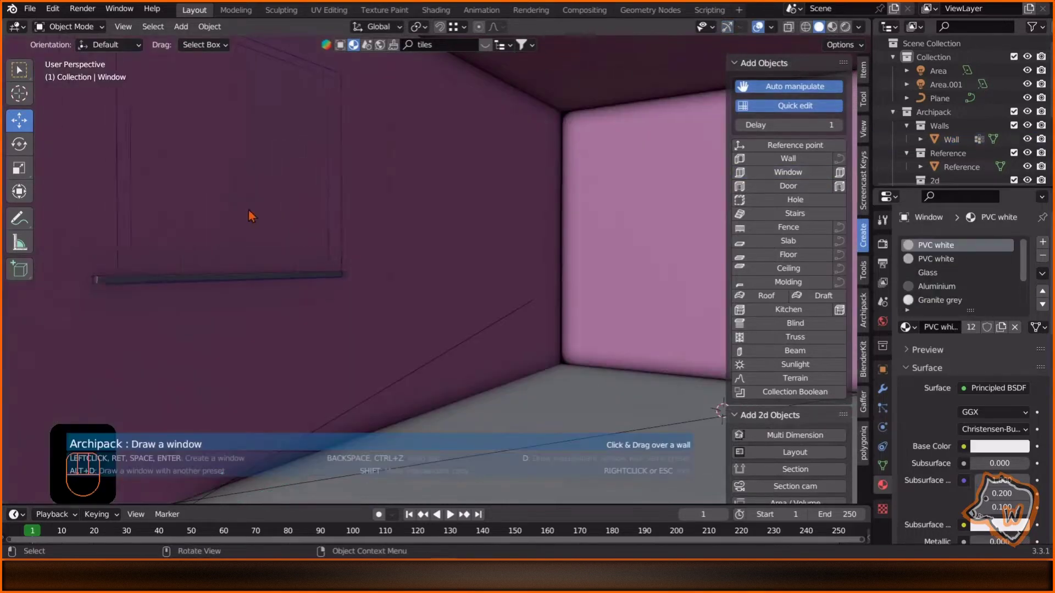
pyautogui.press('Escape')
pyautogui.click(425, 279)
pyautogui.click(794, 181)
# Enable the window's curtain in Parts and set up its curtain rod.
pyautogui.click(824, 182)
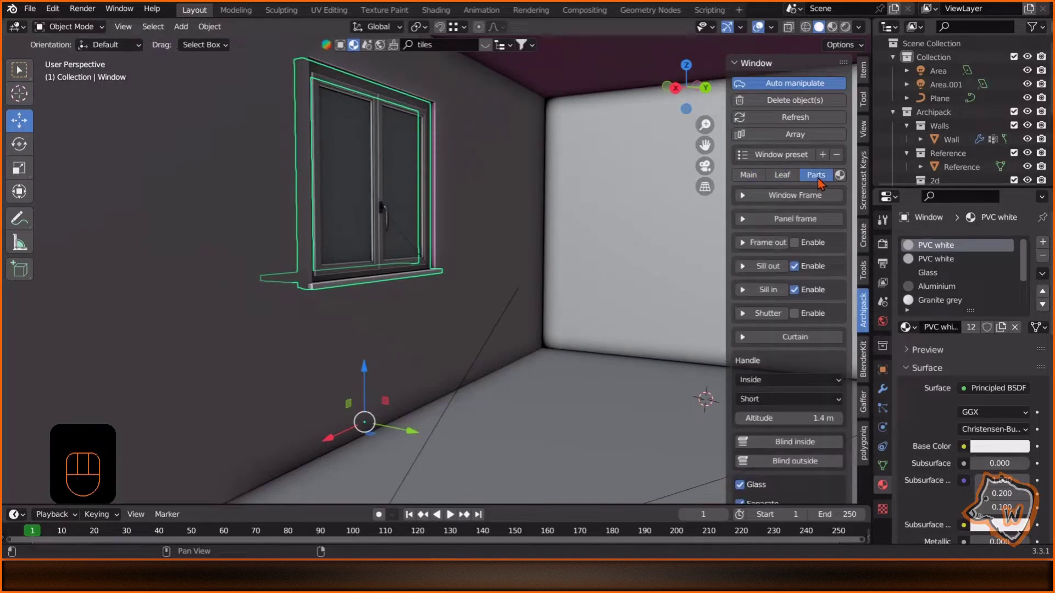
pyautogui.click(750, 400)
pyautogui.click(846, 373)
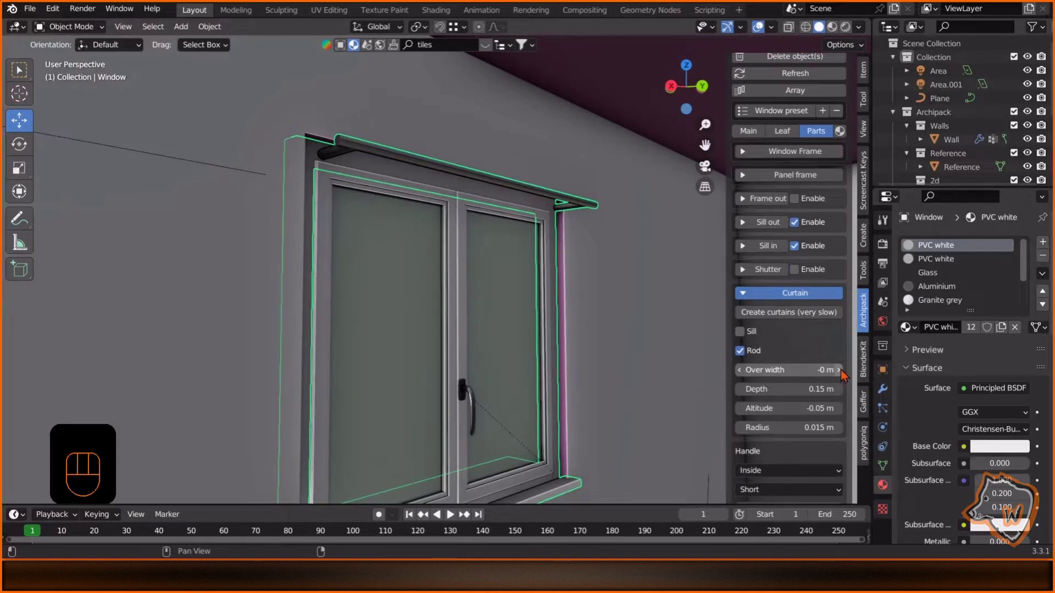
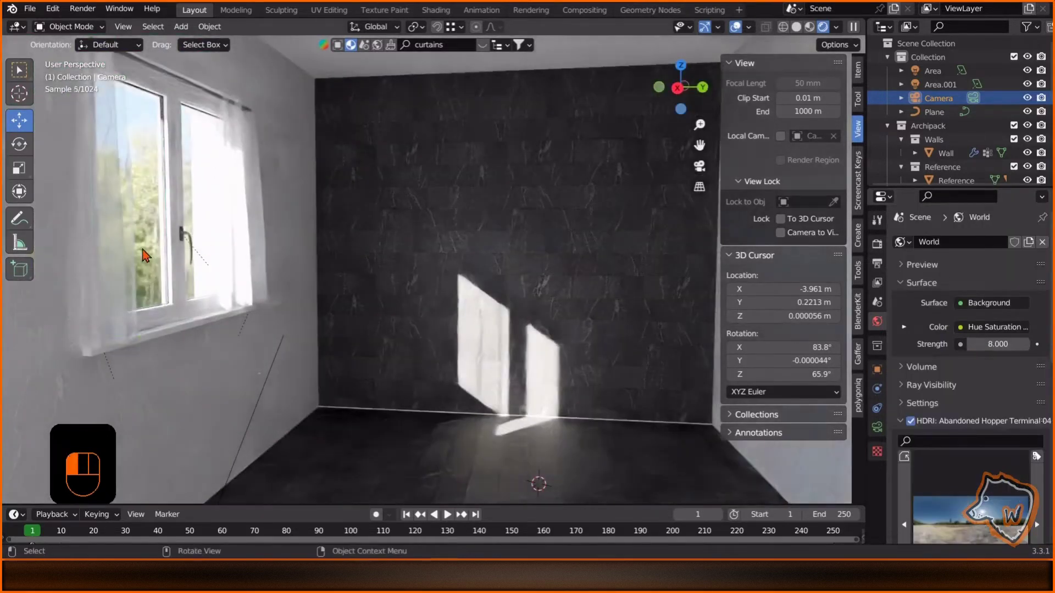
# Select the window glass to assign the Architectural Glass material.
pyautogui.moveTo(464, 49); pyautogui.dragTo(465, 48)
pyautogui.press('s')
pyautogui.click(486, 49)
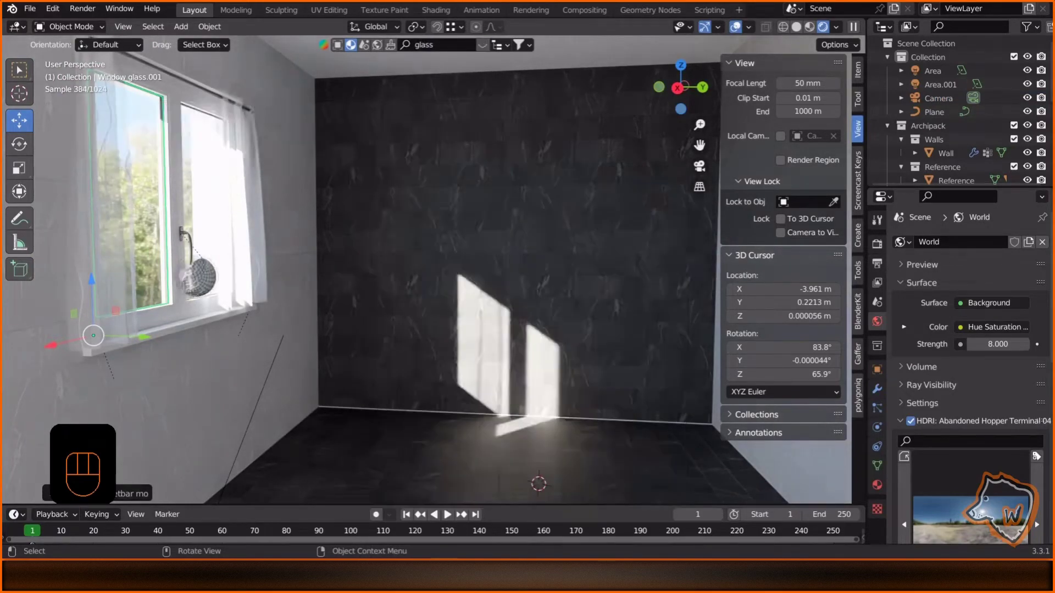
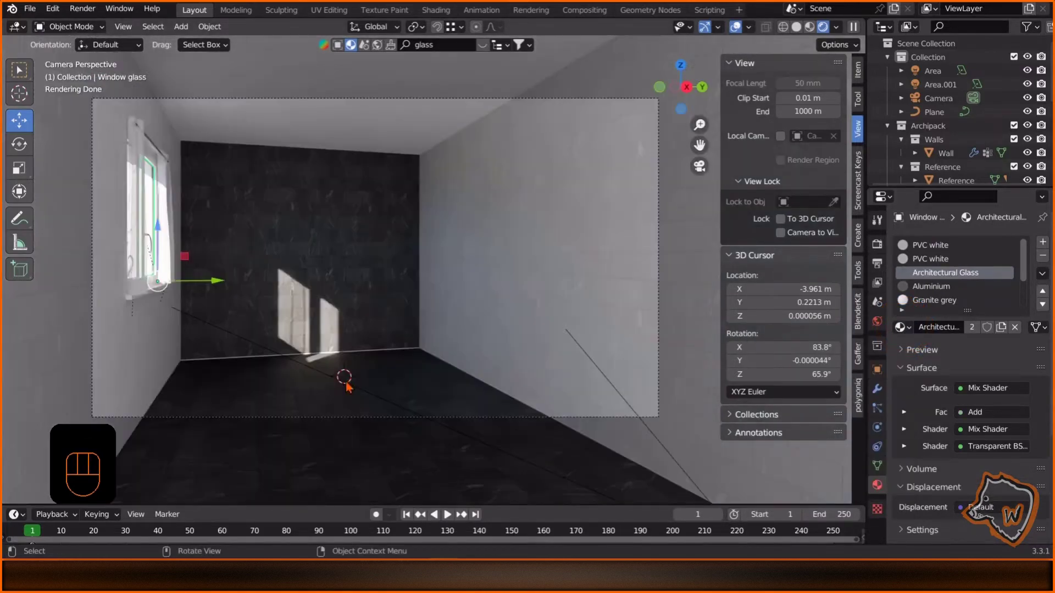
# Add a cube beside the window wall and enter edit mode to shape it.
pyautogui.press('shift+a')
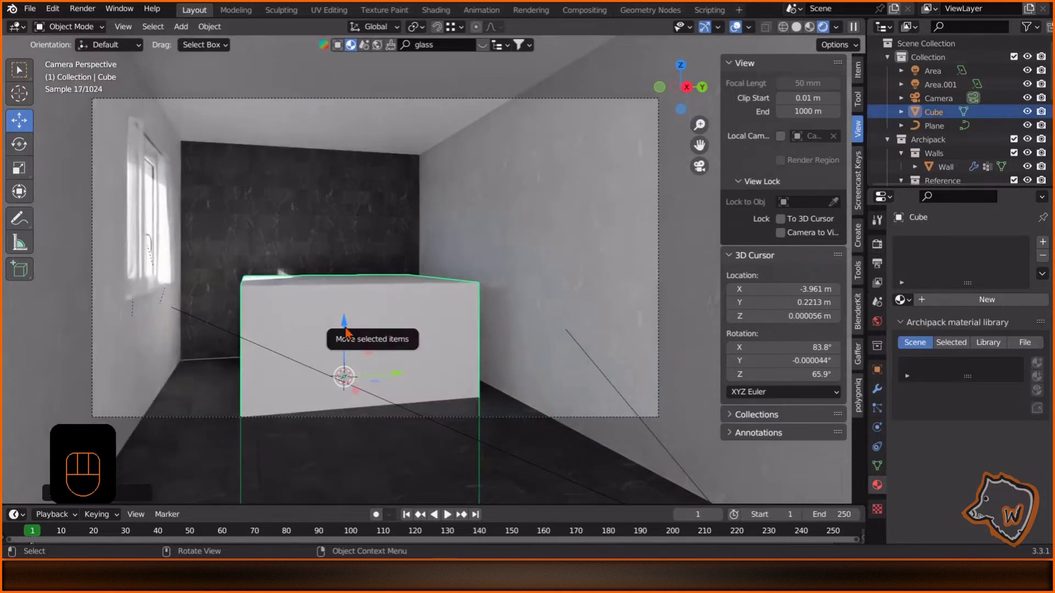
pyautogui.press('Tab')
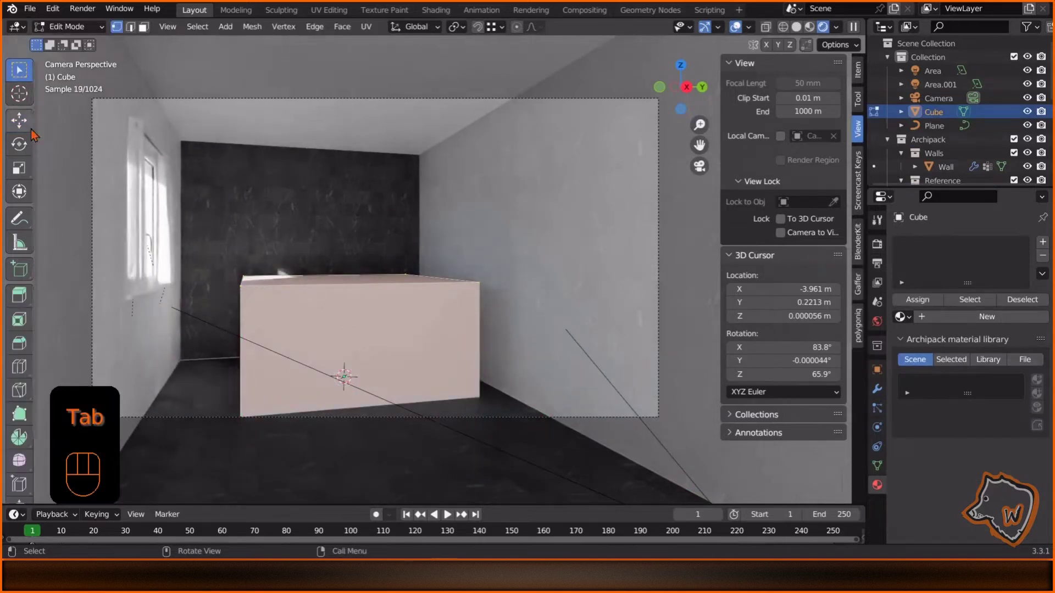
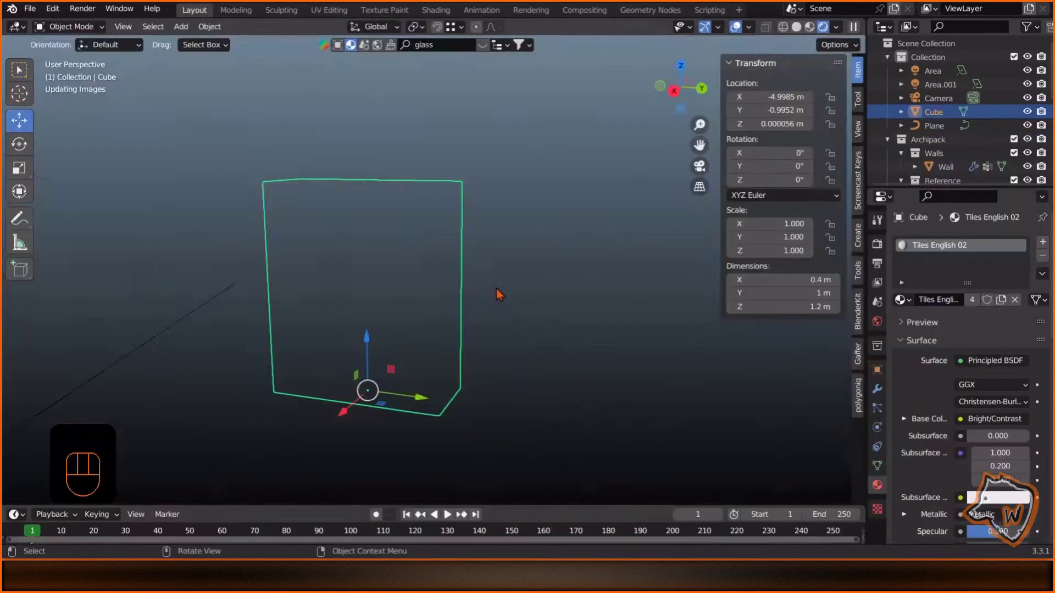
# Orbit the view around the tiled box before adding its modifier.
pyautogui.middleClick(369, 228)
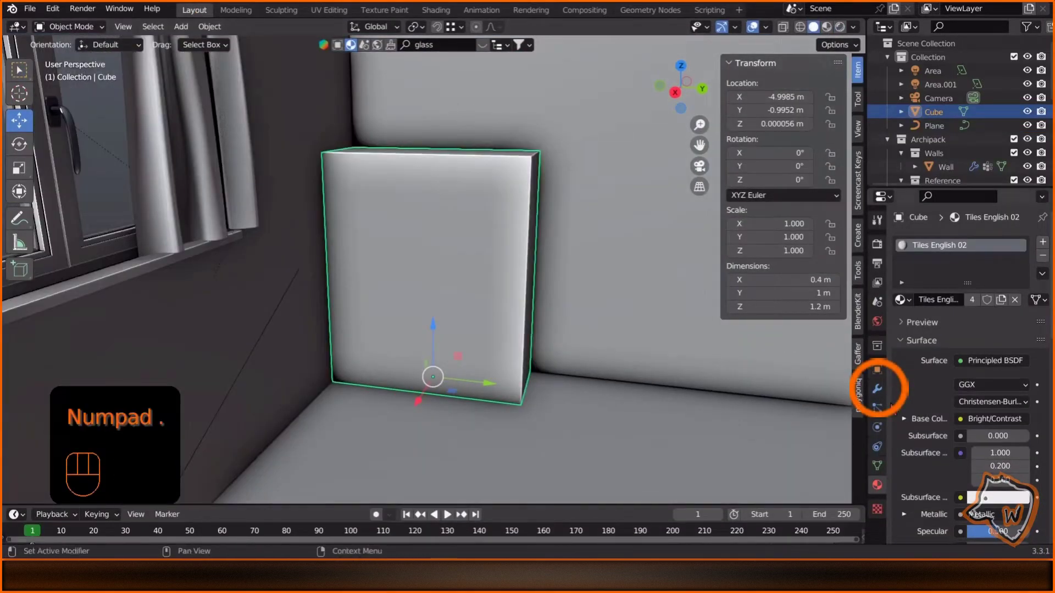
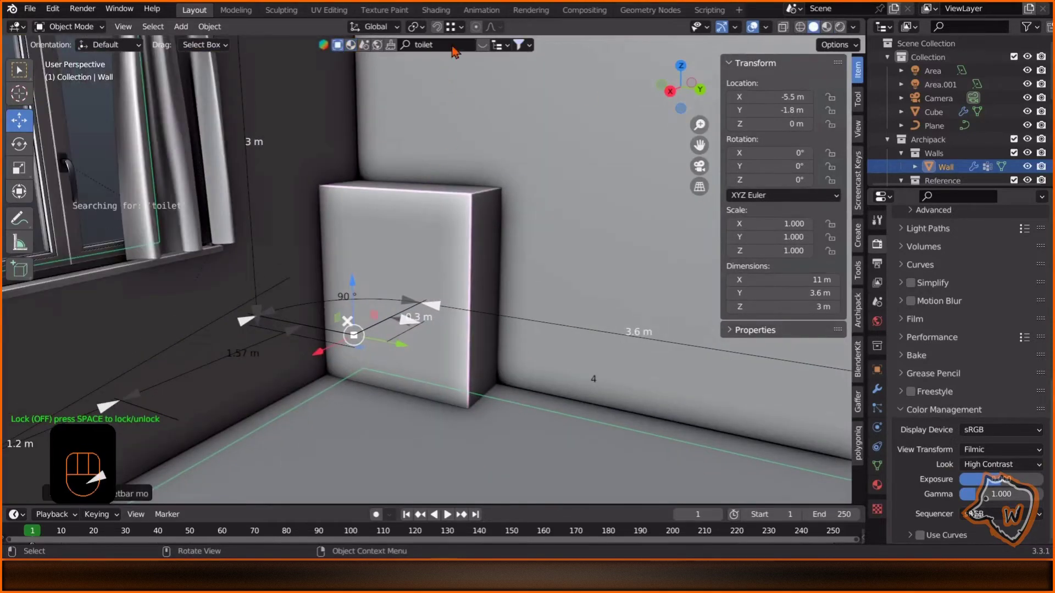
# Drag the Modern Toilet asset into place in front of the tiled box.
pyautogui.moveTo(423, 287); pyautogui.dragTo(461, 48)
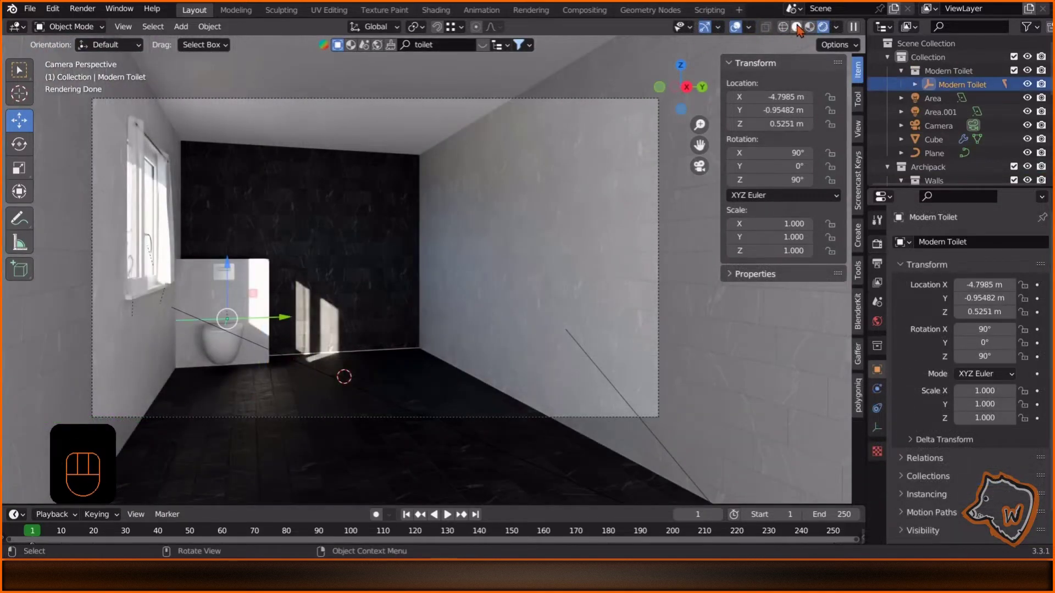
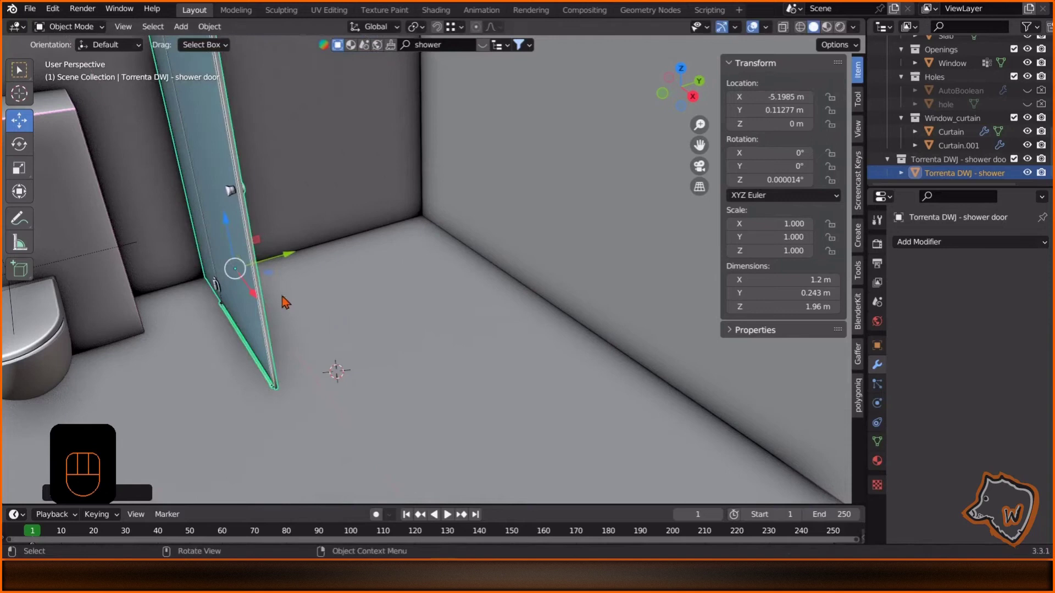
# Duplicate the Torrenta shower door panel and drop the copy to close the corner enclosure.
pyautogui.middleClick(281, 295)
pyautogui.press('KP_Decimal')
pyautogui.rightClick(944, 165)
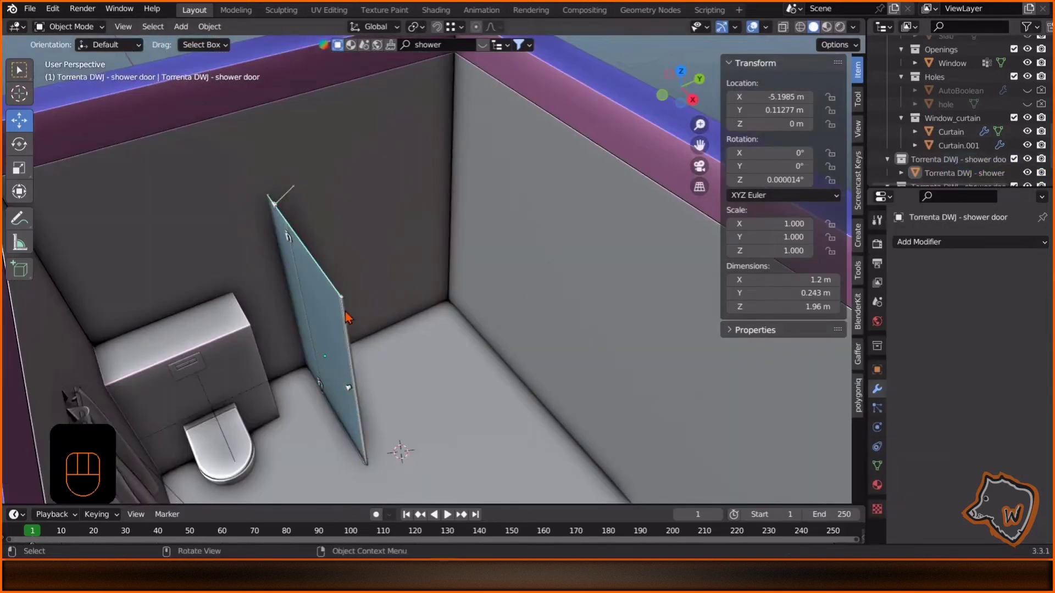
pyautogui.click(378, 338)
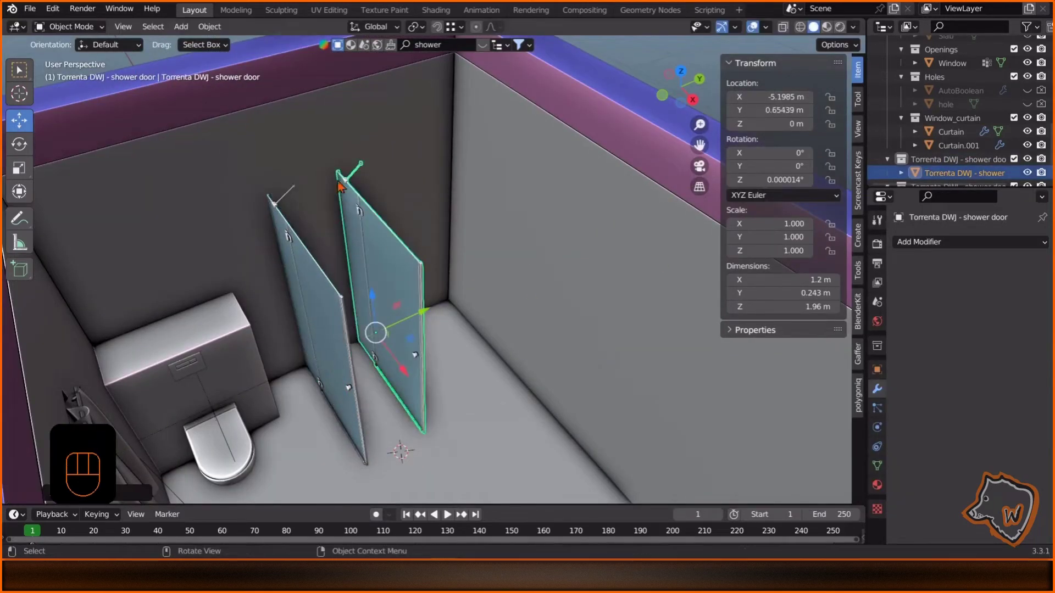
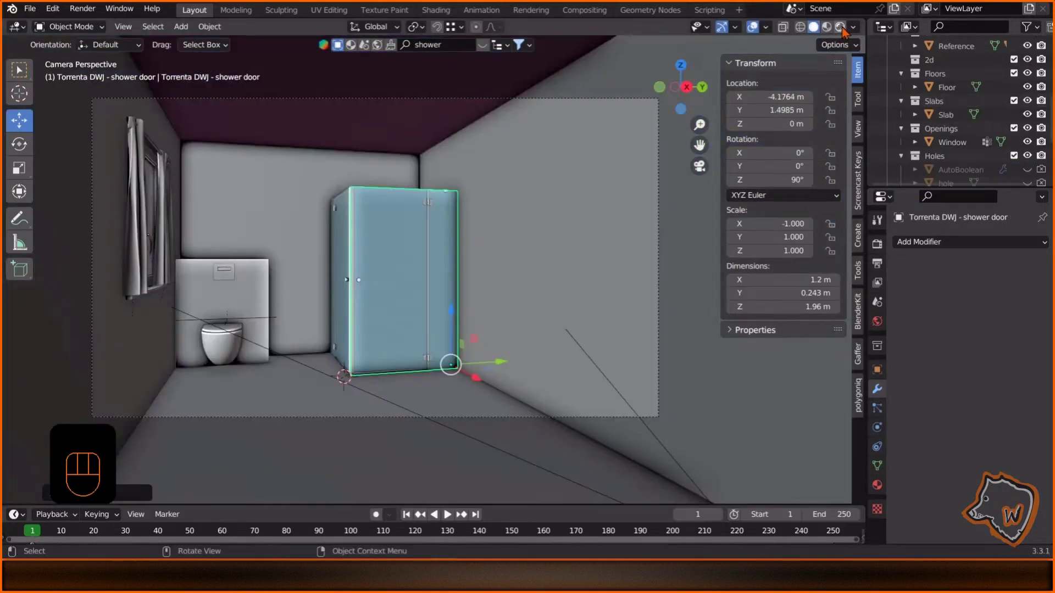
# Preview the shower in Rendered shading and browse the available glass materials.
pyautogui.click(454, 52)
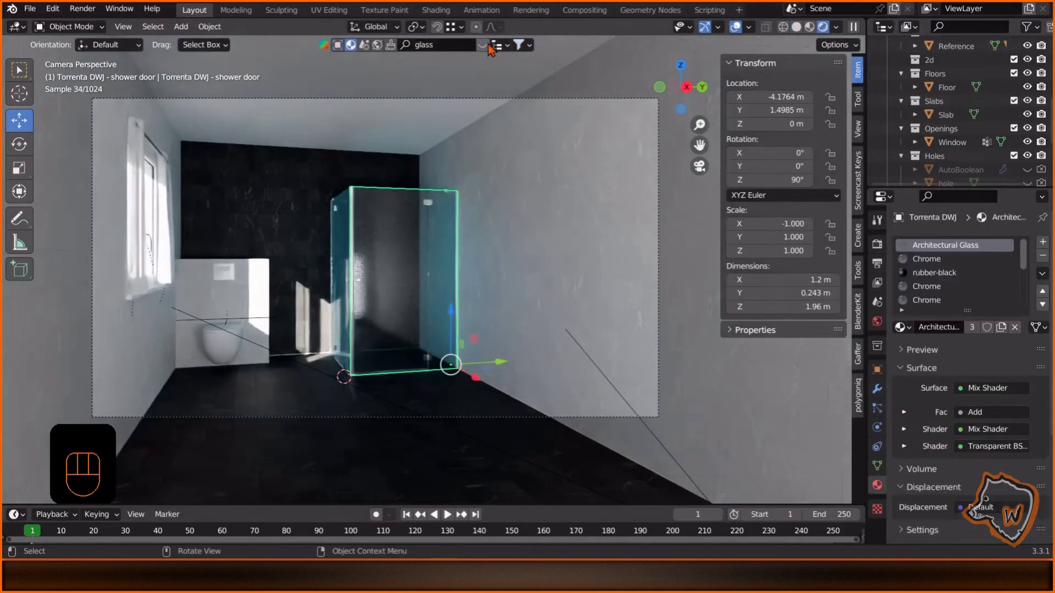
pyautogui.click(491, 47)
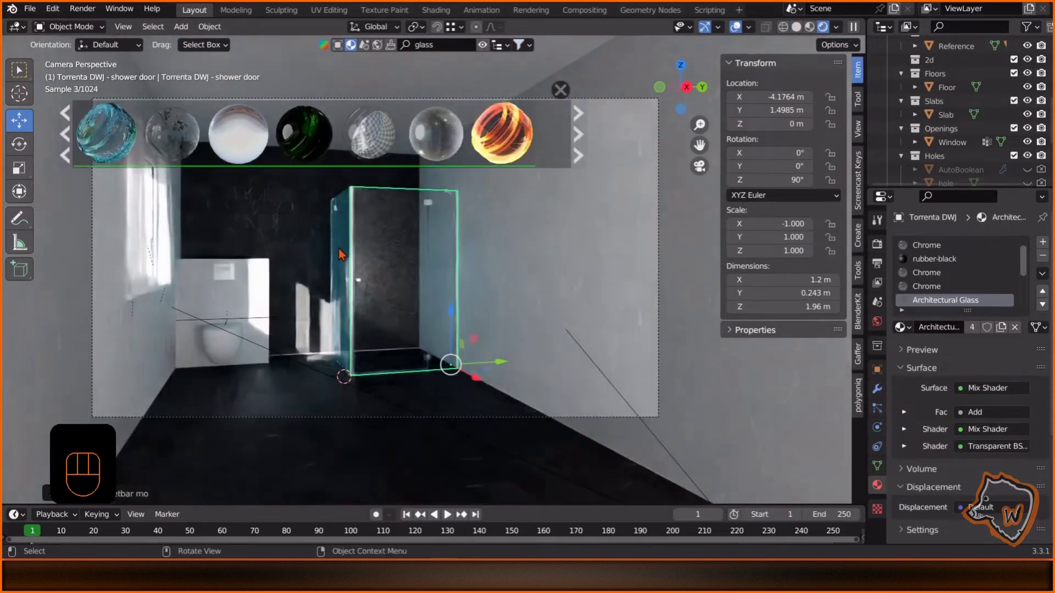
pyautogui.middleClick(498, 279)
# Add a cube for the shower tray and inset its top face twice to form the rim.
pyautogui.press('shift+a')
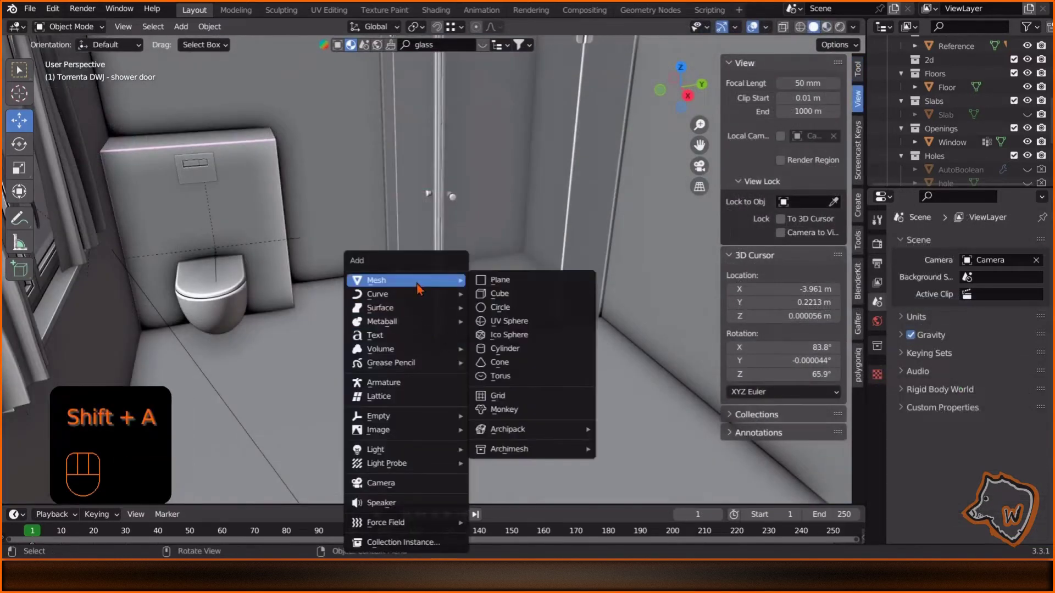
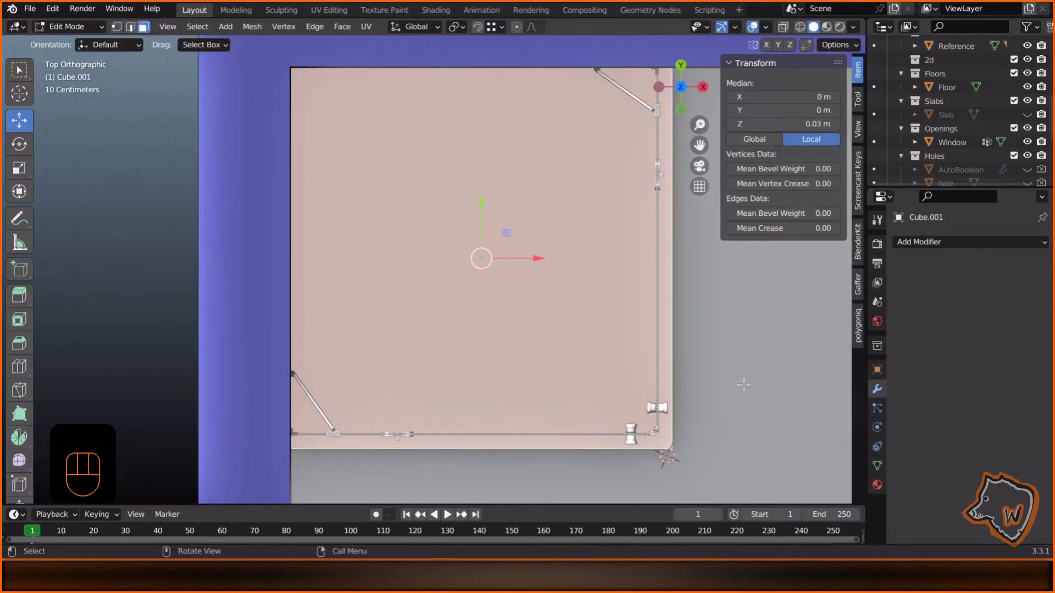
pyautogui.press('i')
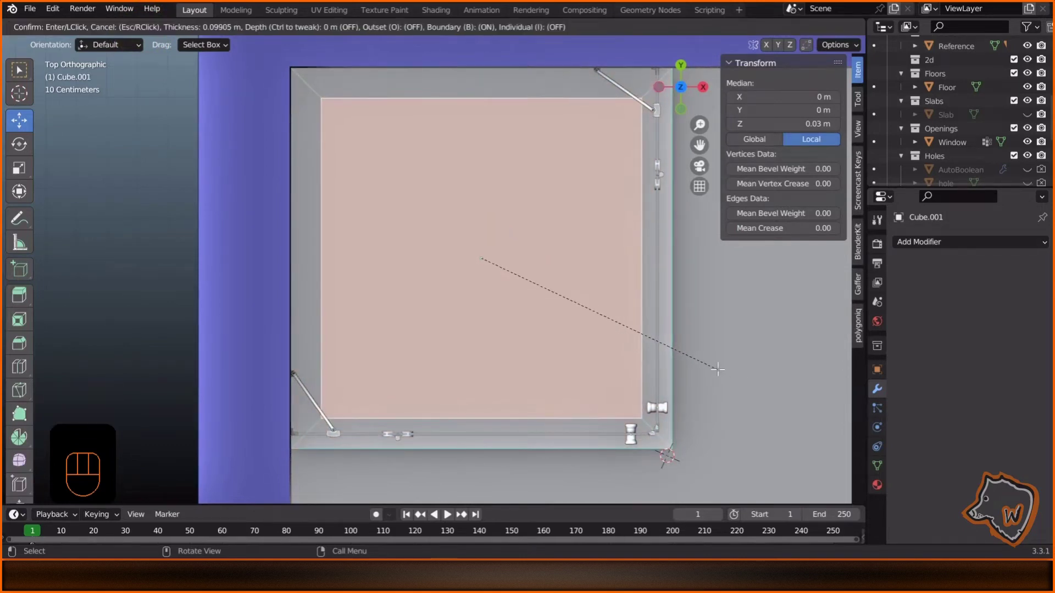
pyautogui.press('i')
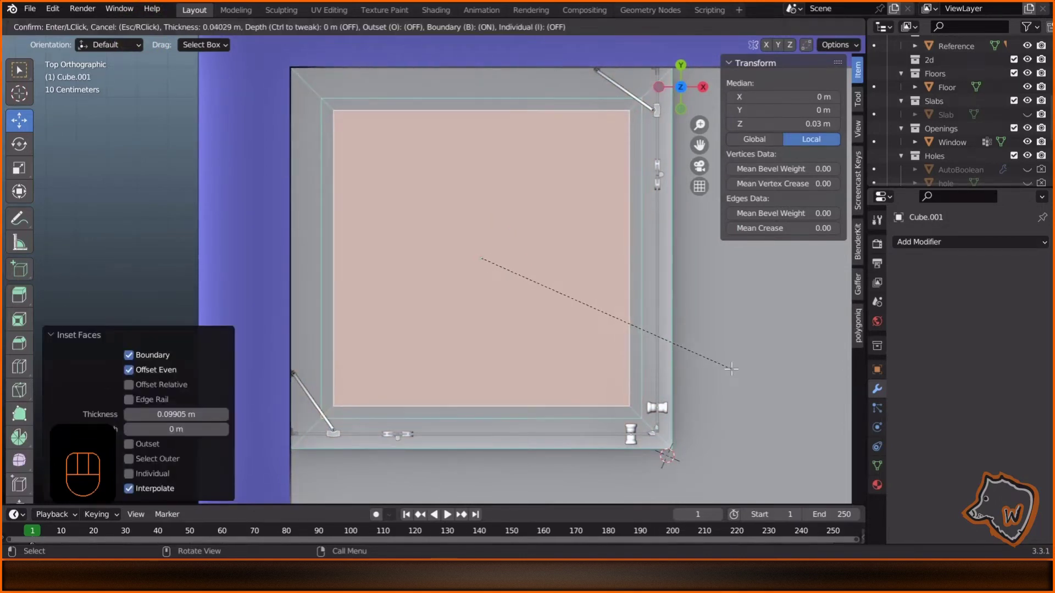
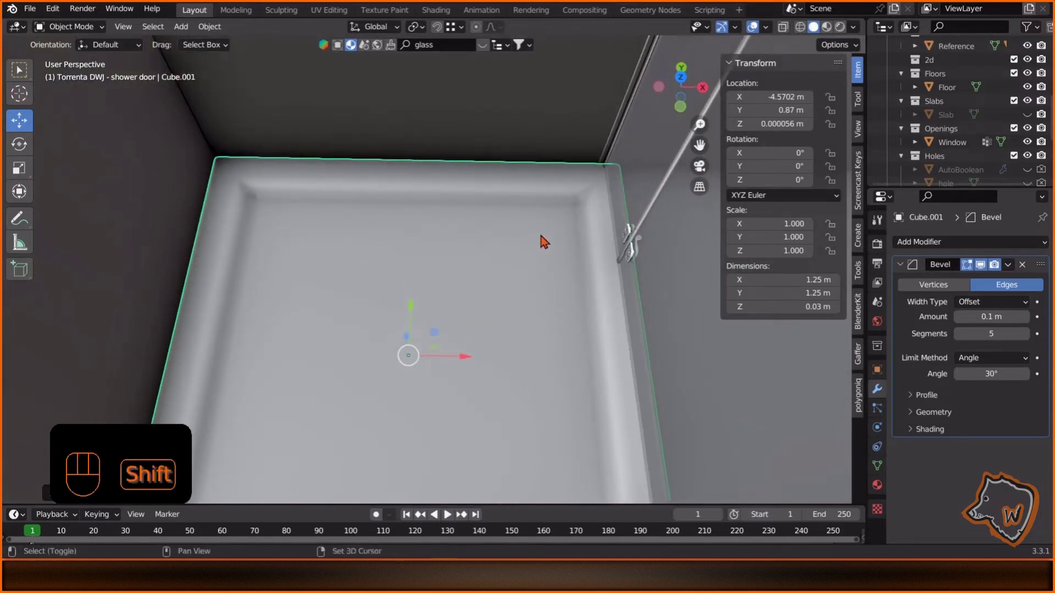
# Add a circle mesh for the drain and inset its top face into concentric rings.
pyautogui.rightClick(550, 237)
pyautogui.press('shift+a')
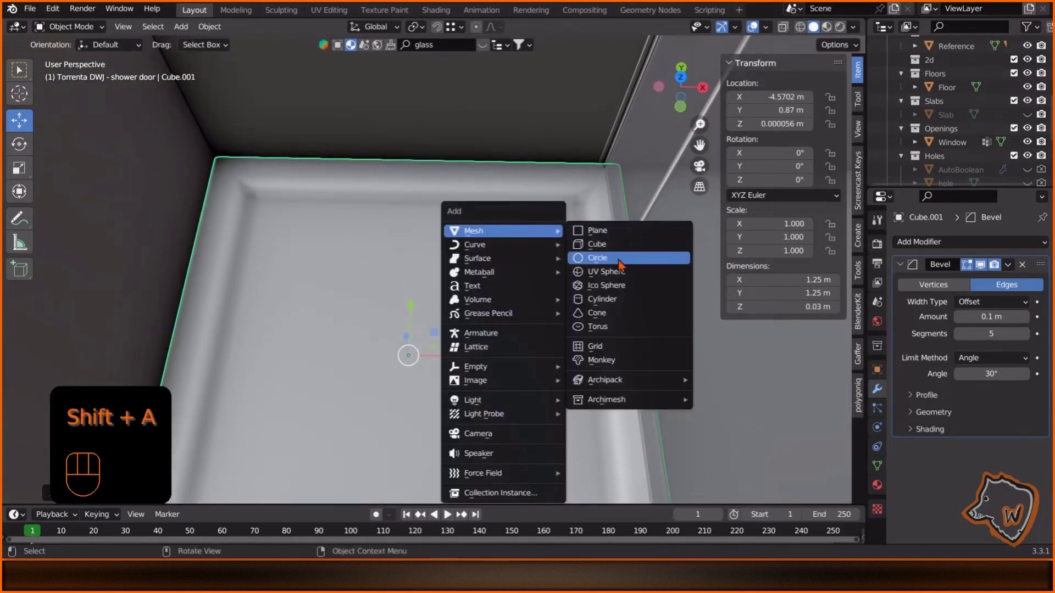
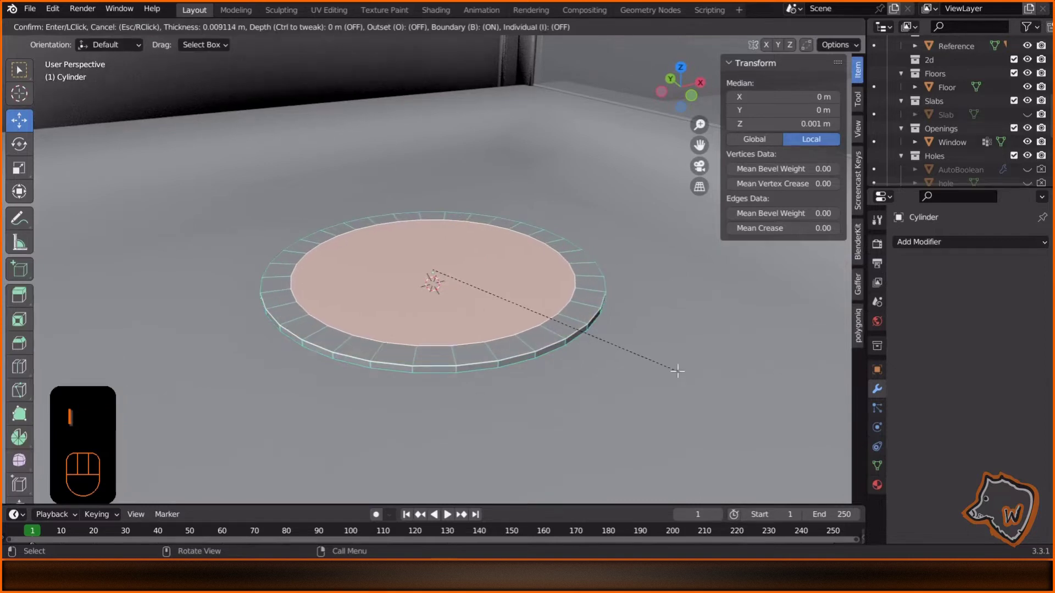
pyautogui.press('i')
pyautogui.press('i')
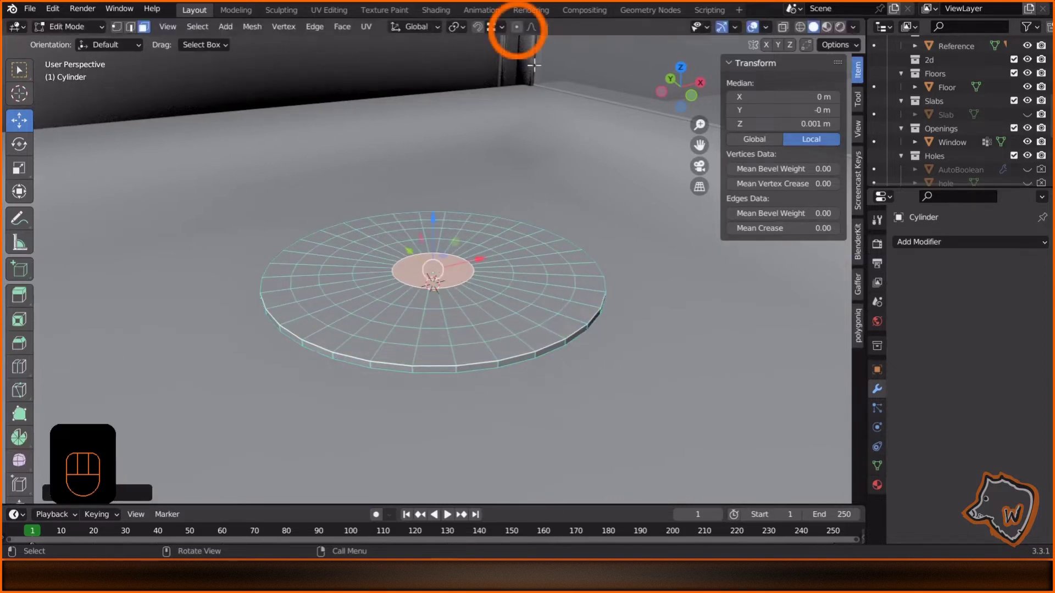
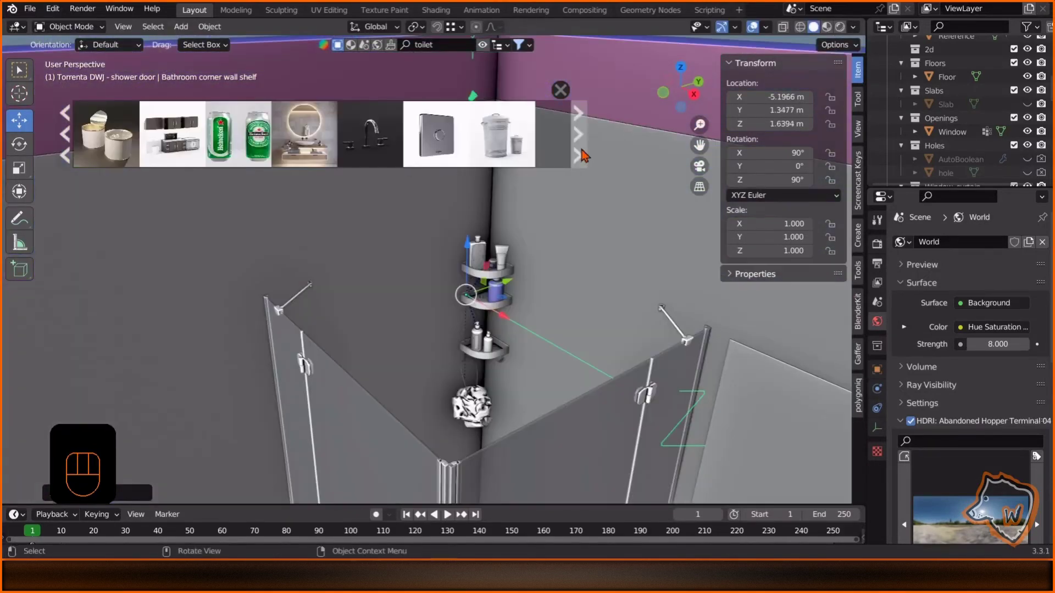
# Navigate around the bathroom to position the toilet brush, trash can and shower tap assets.
pyautogui.middleClick(540, 312)
pyautogui.middleClick(312, 344)
pyautogui.middleClick(500, 276)
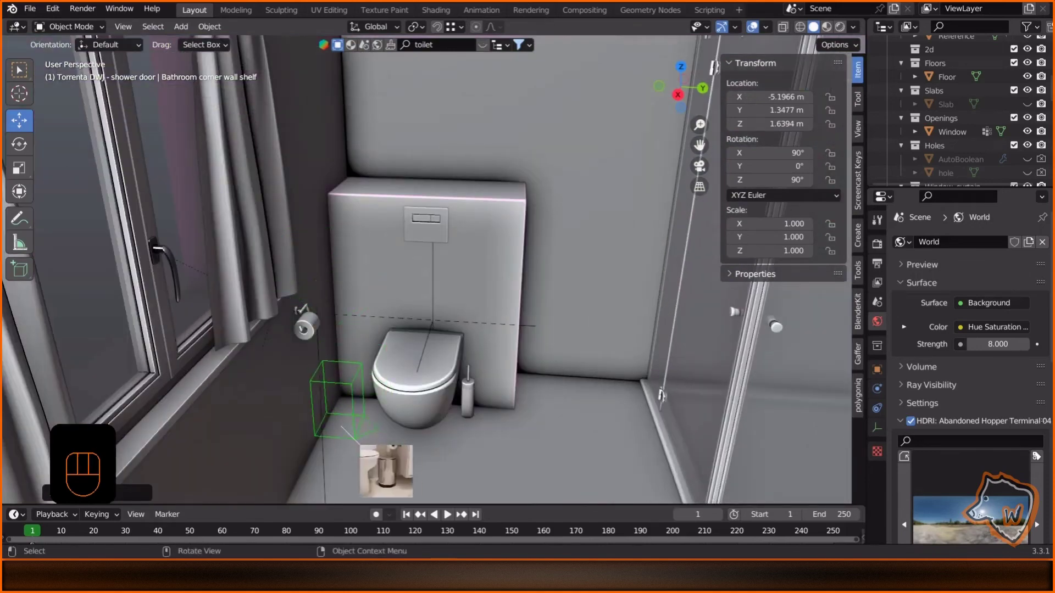
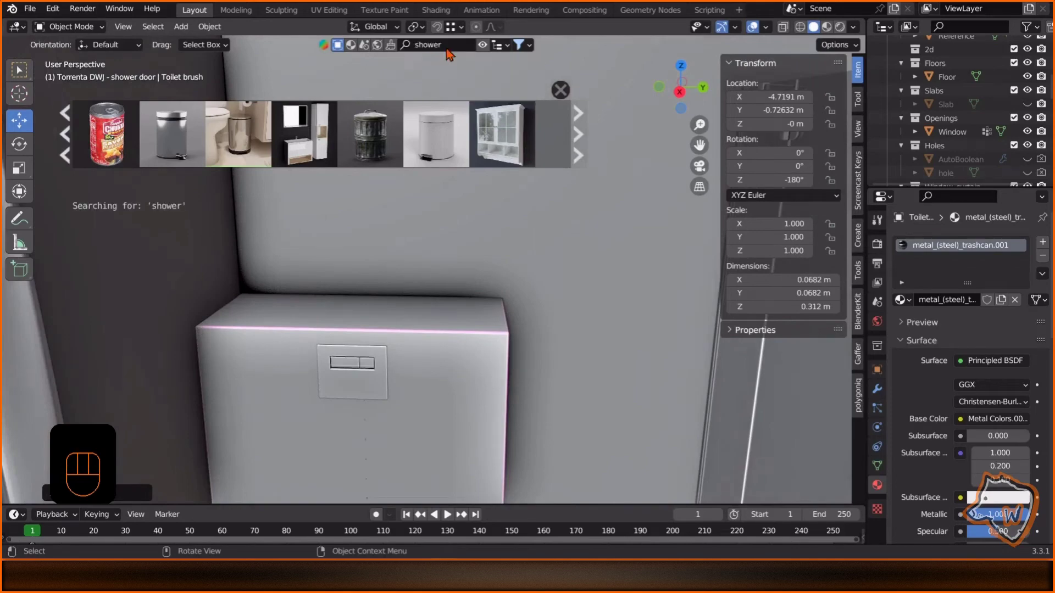
pyautogui.middleClick(444, 310)
pyautogui.middleClick(657, 213)
pyautogui.middleClick(669, 231)
pyautogui.middleClick(632, 214)
pyautogui.moveTo(532, 290); pyautogui.dragTo(567, 278)
pyautogui.middleClick(558, 296)
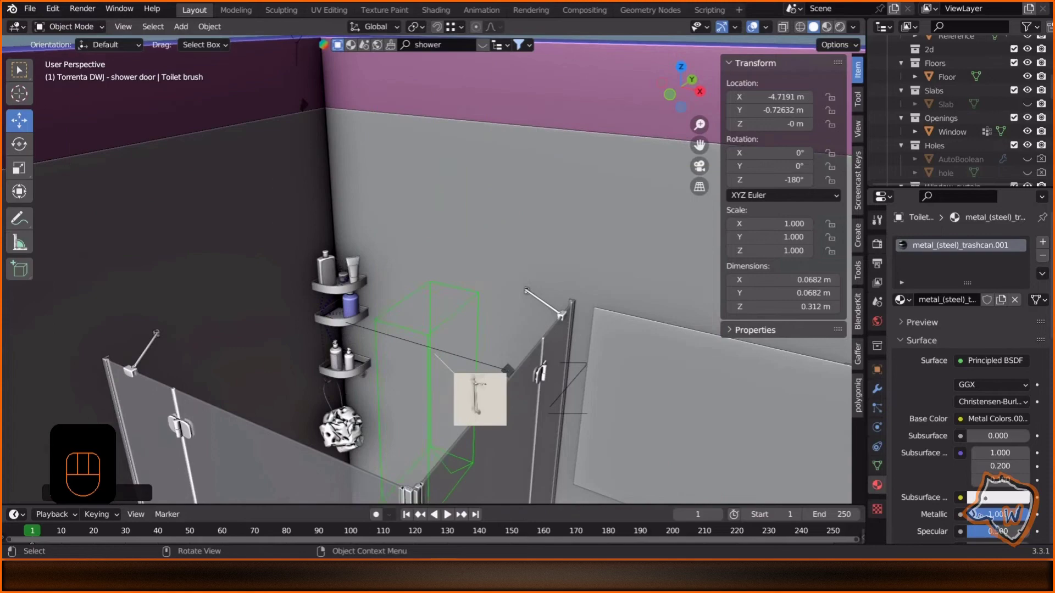
pyautogui.middleClick(372, 332)
pyautogui.click(394, 343)
pyautogui.press('o')
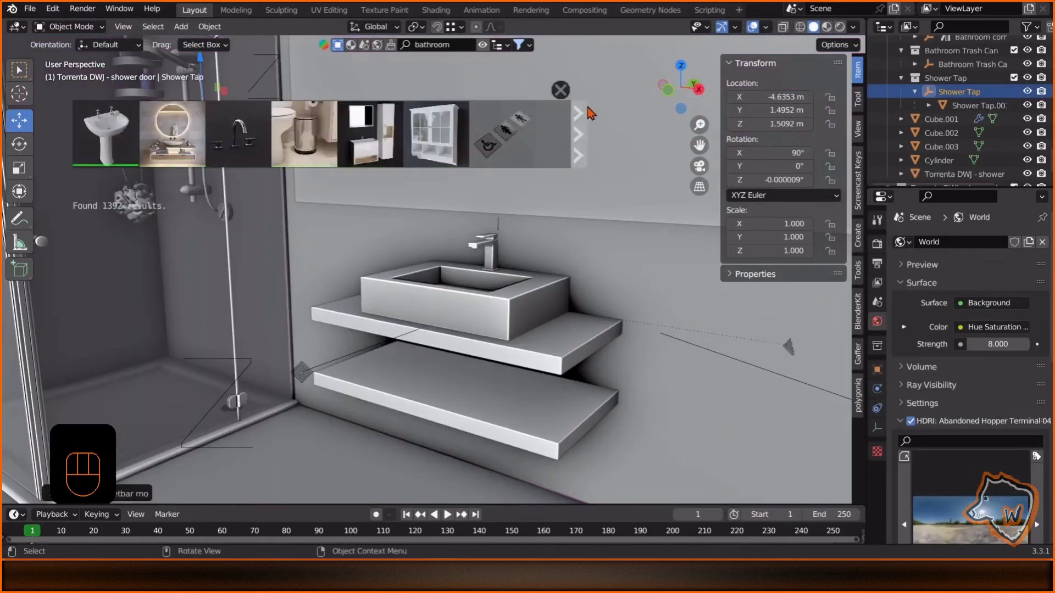
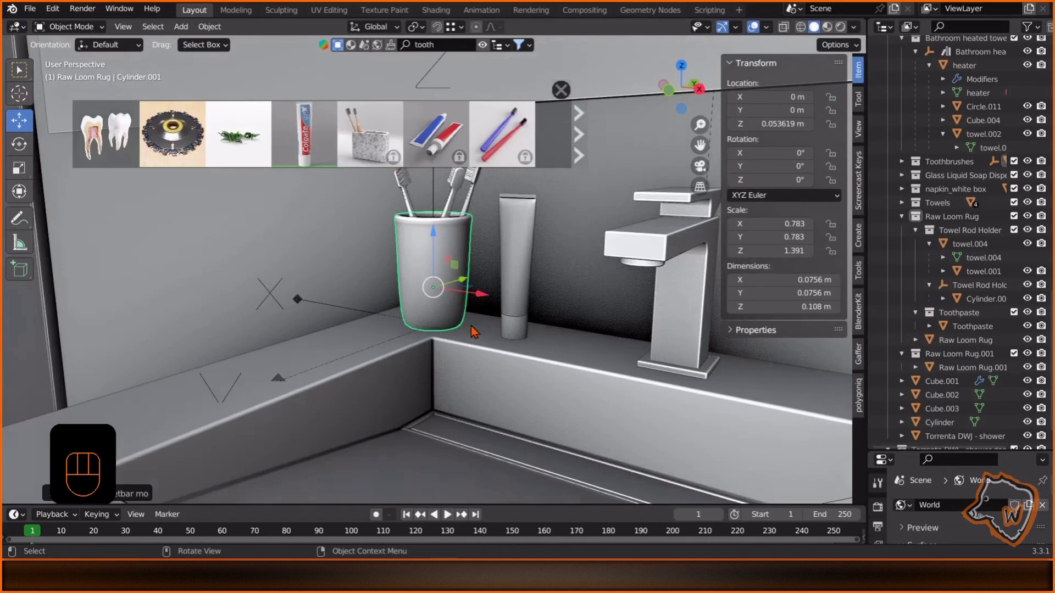
# Preview the furnished bathroom rendered through the camera.
pyautogui.middleClick(491, 136)
pyautogui.press('KP_0')
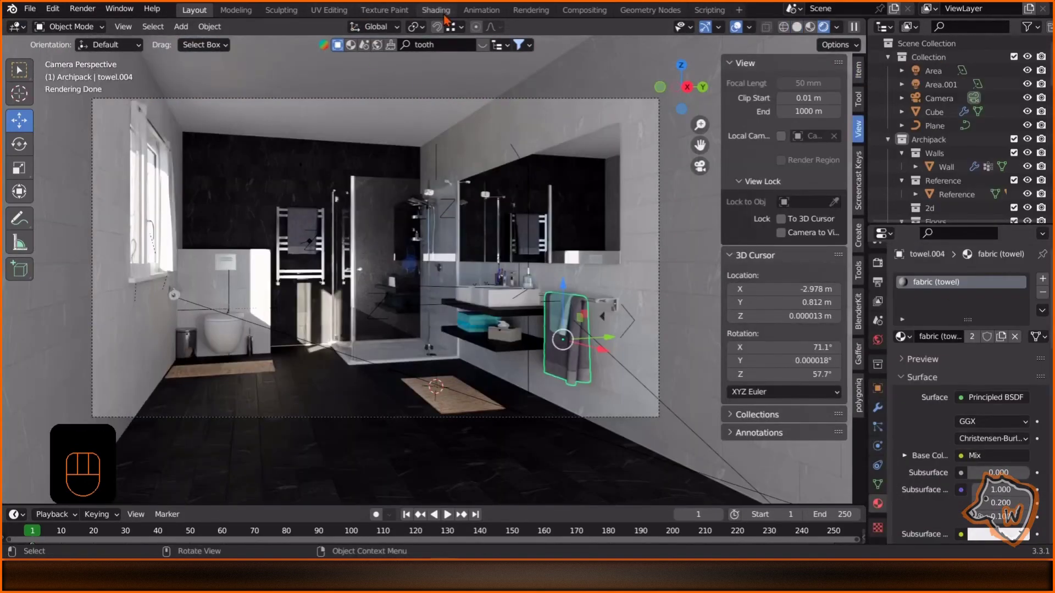
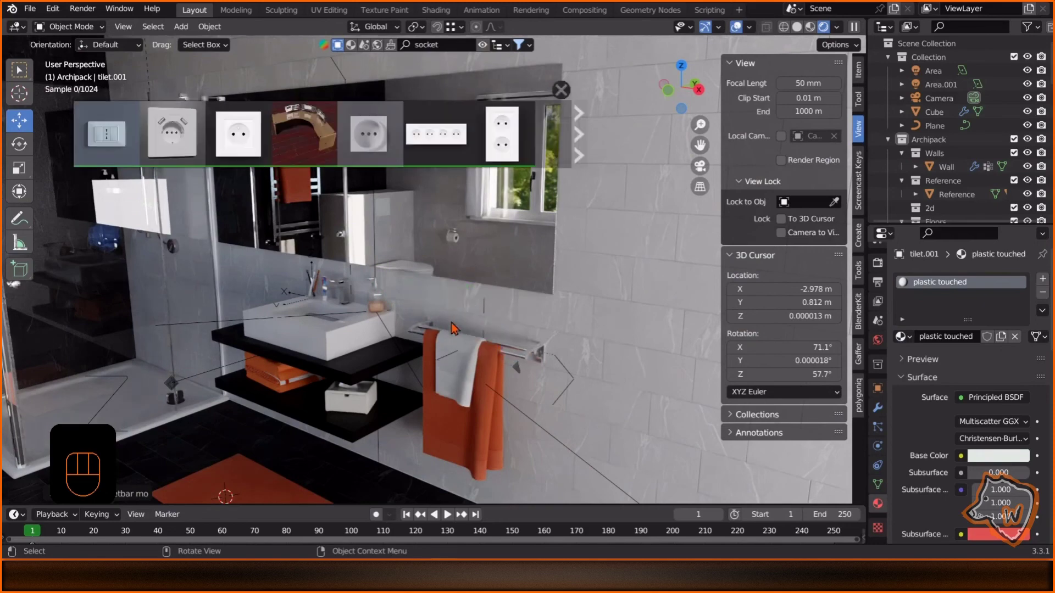
# Adjust the view toward the wall above the towel rail for the Vimar socket.
pyautogui.middleClick(505, 325)
pyautogui.moveTo(437, 322); pyautogui.dragTo(425, 348)
# Browse the BlenderKit plant results and pick plants for the cistern shelf.
pyautogui.moveTo(403, 349); pyautogui.dragTo(403, 353)
pyautogui.click(427, 341)
pyautogui.click(347, 285)
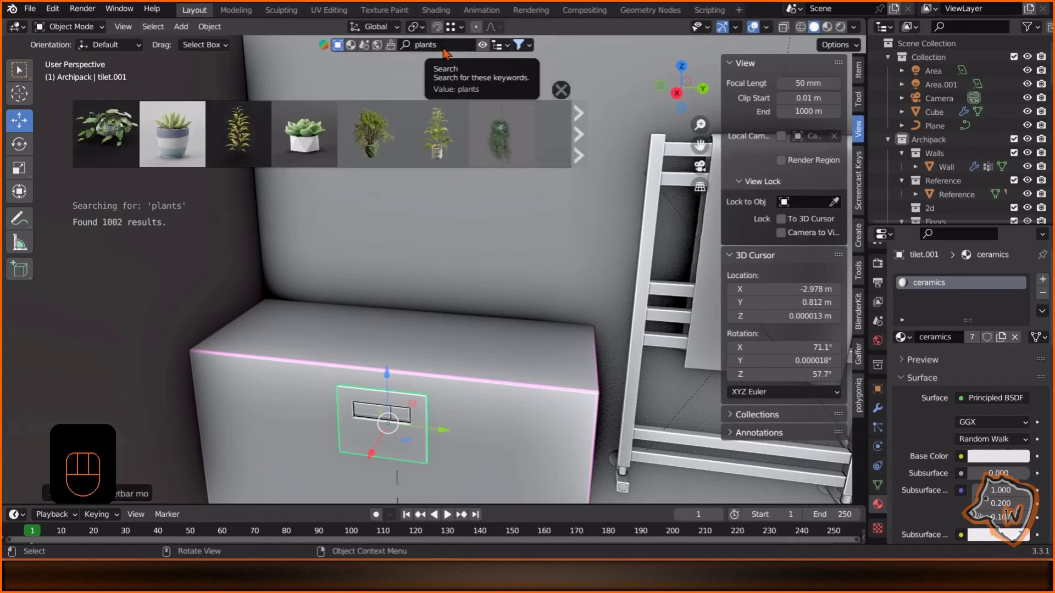
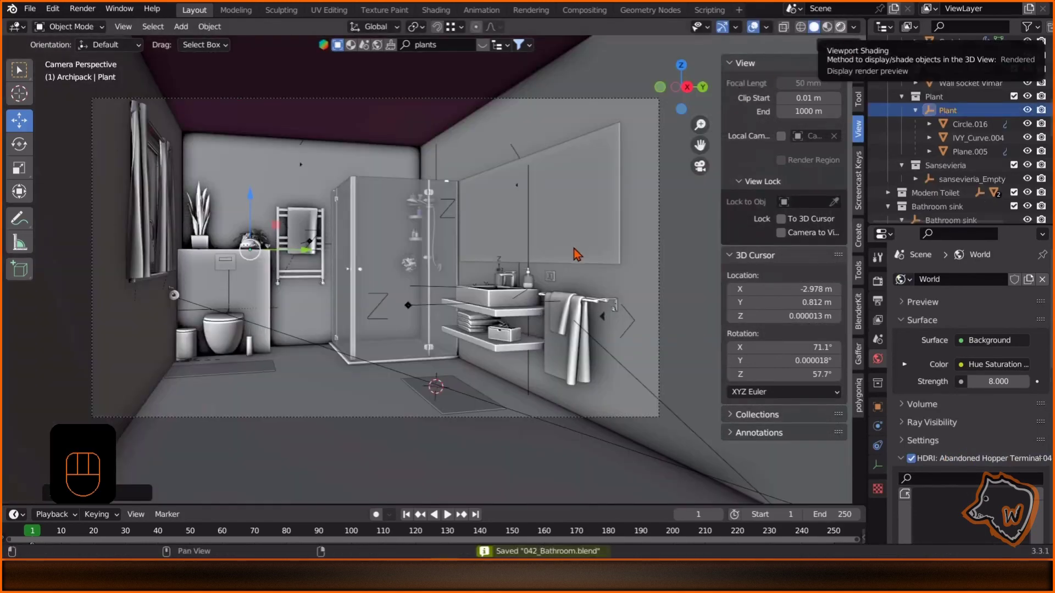
# Search BlenderKit for a light fixture and check it in the rendered camera view.
pyautogui.click(456, 47)
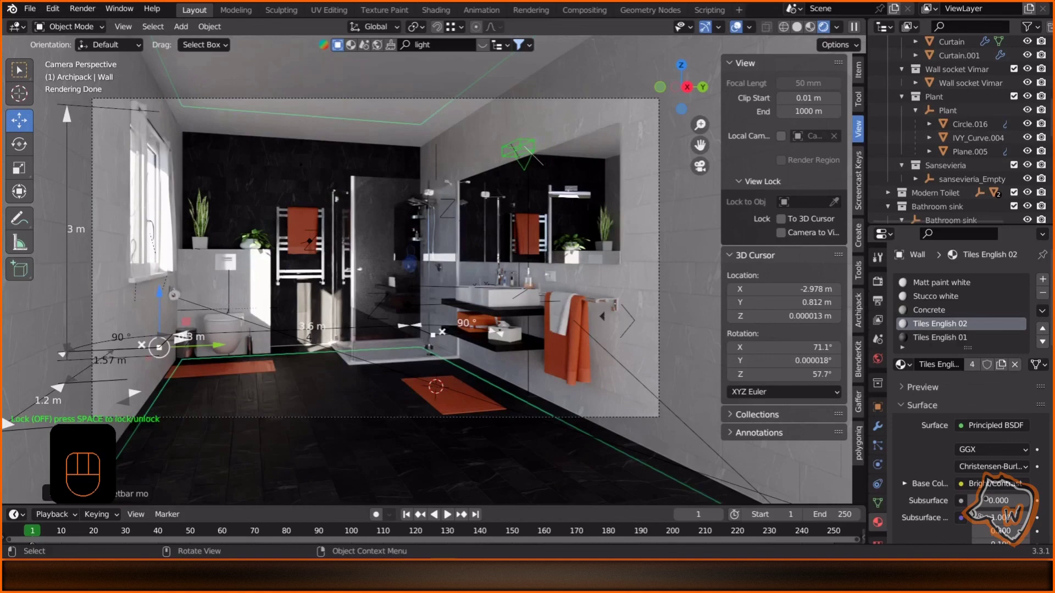
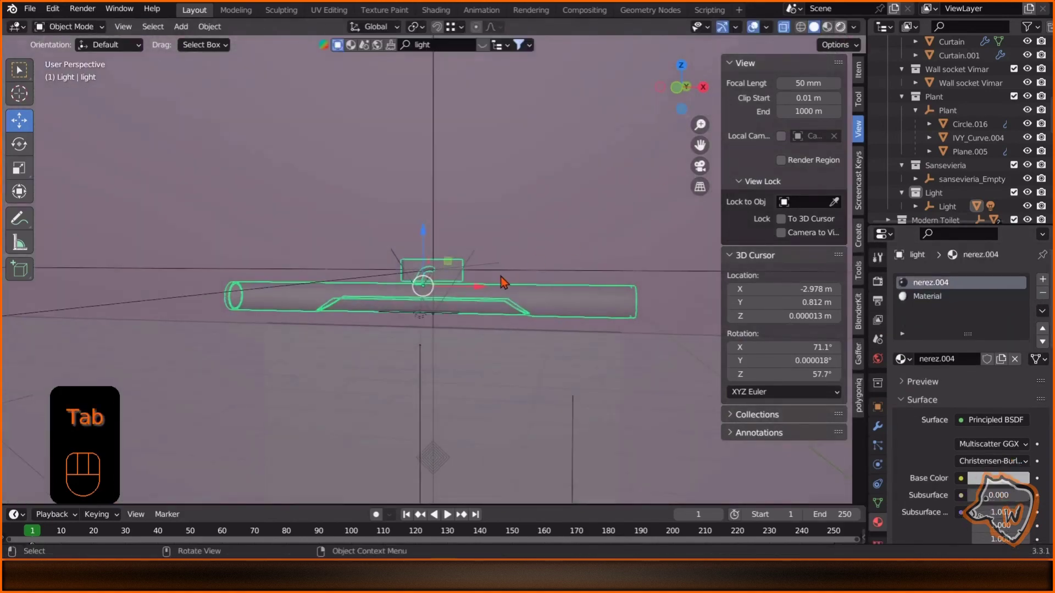
pyautogui.middleClick(518, 290)
pyautogui.press('KP_0')
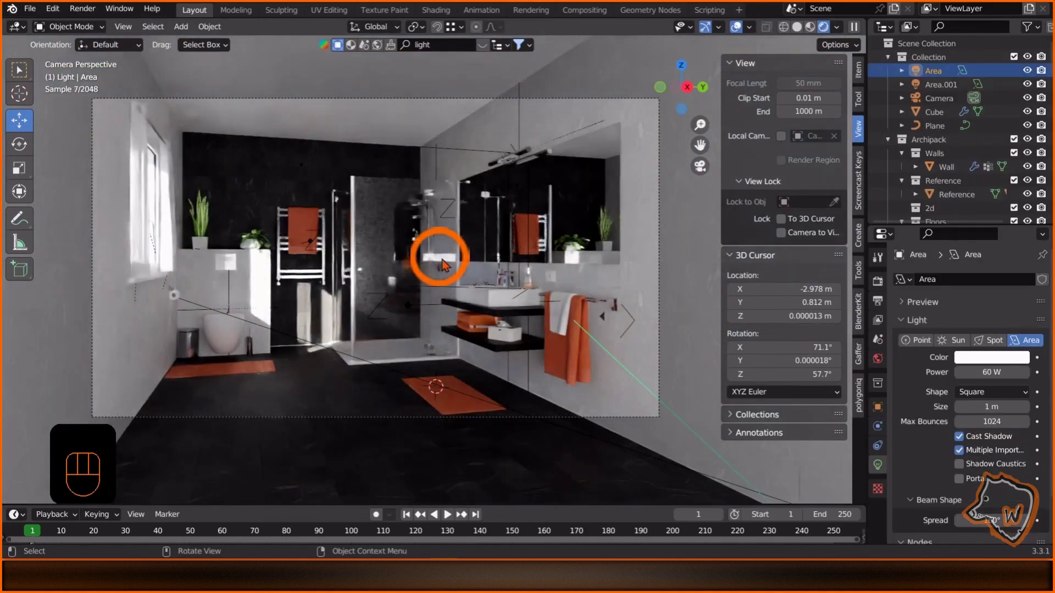